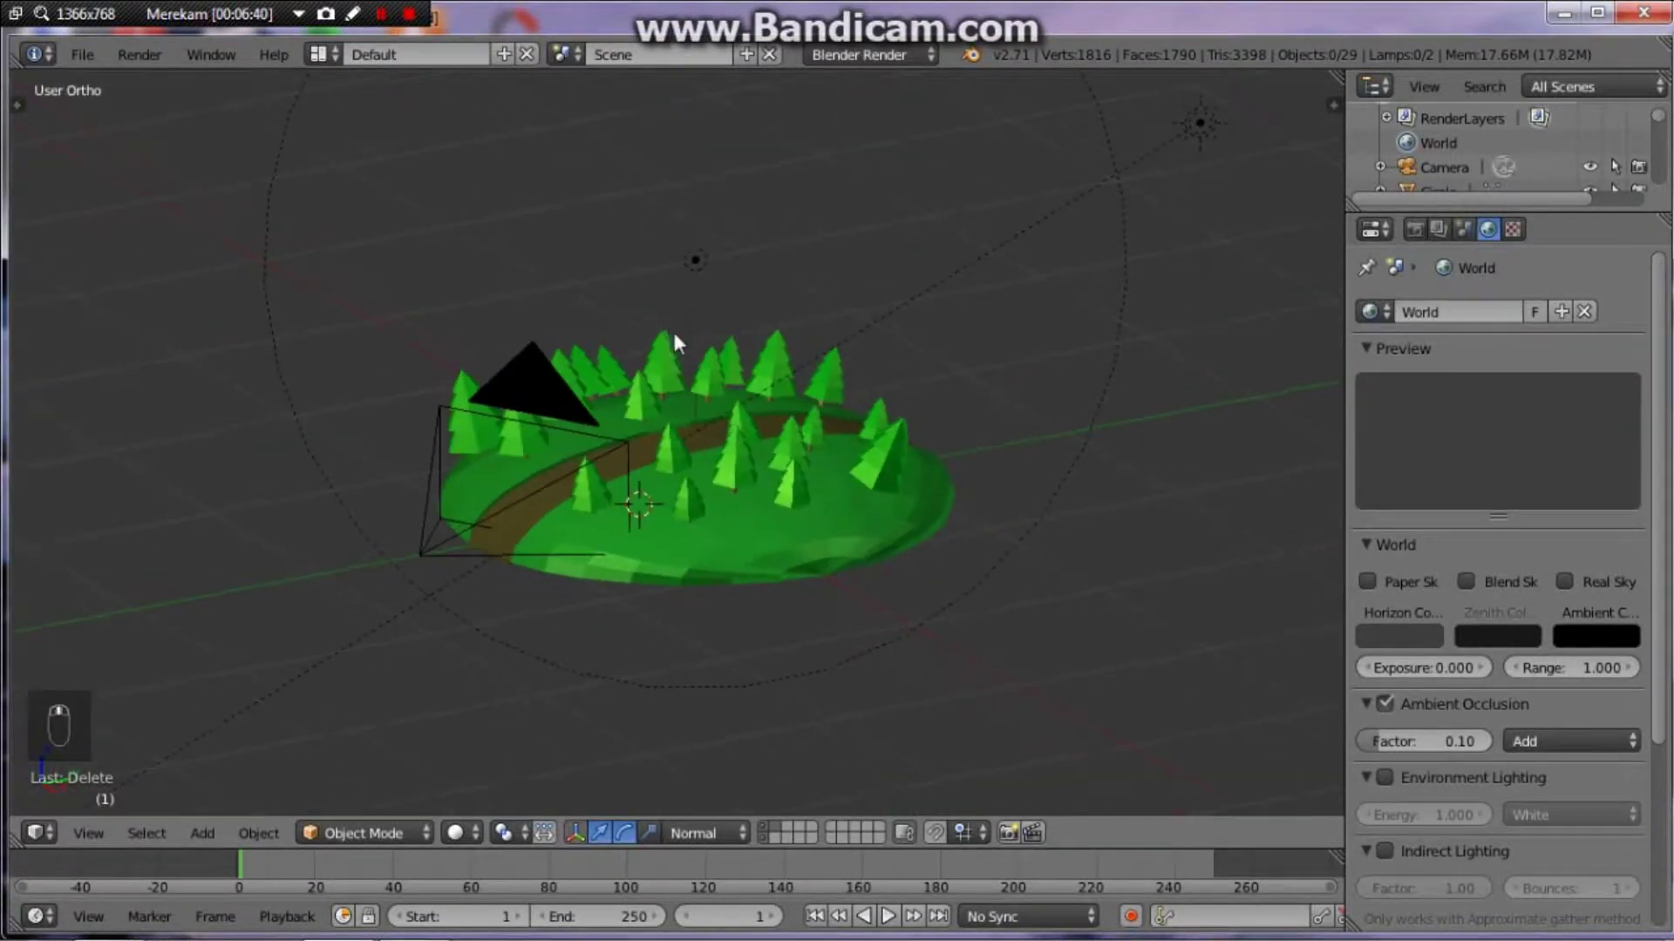
Step: View the forest island through the camera and render a first test image
{"action": "key", "text": "KP_0"}
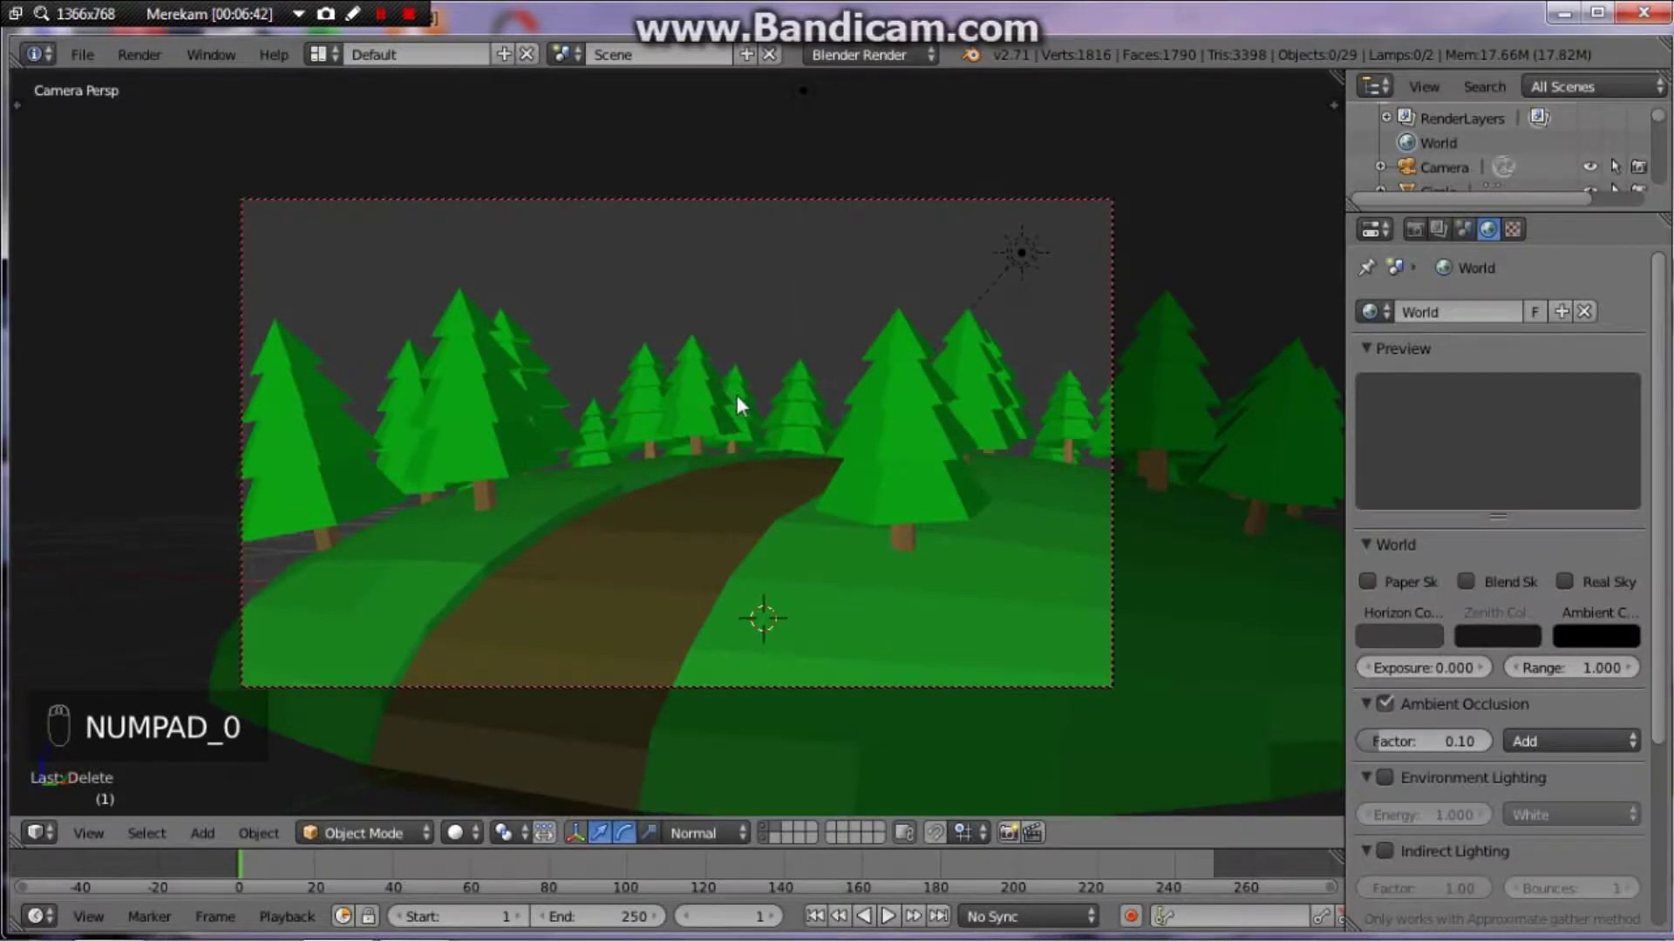
{"action": "key", "text": "shift+z"}
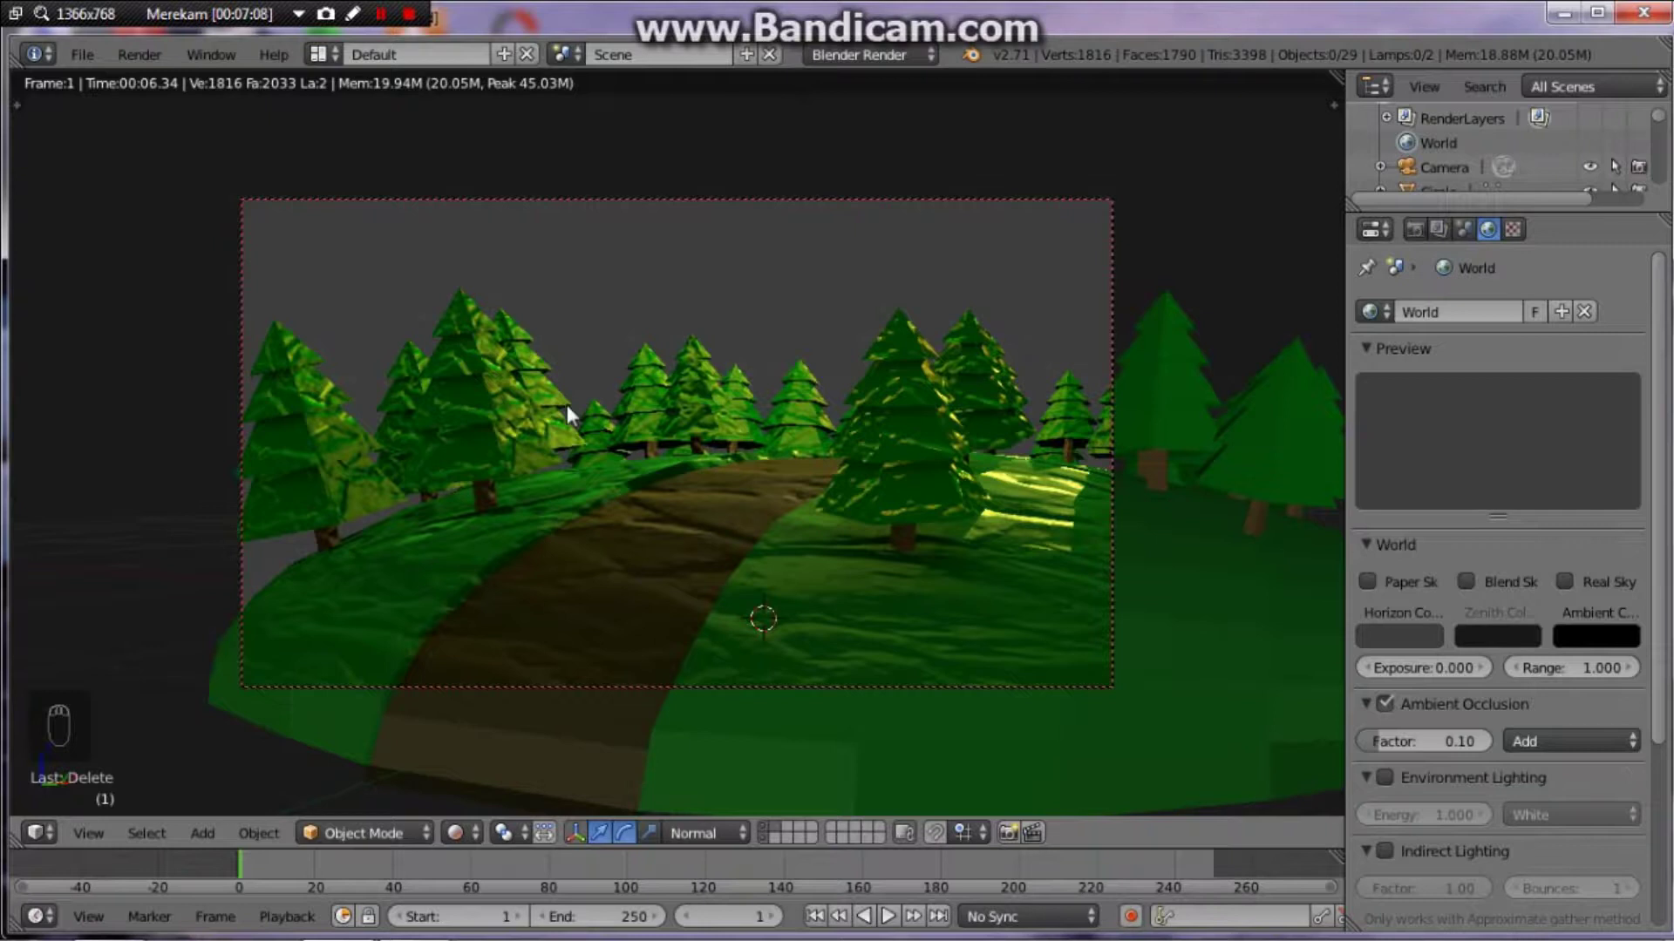
Step: Check the near-black horizon and 0.06 ambient occlusion with a fresh render
{"action": "key", "text": "shift+z"}
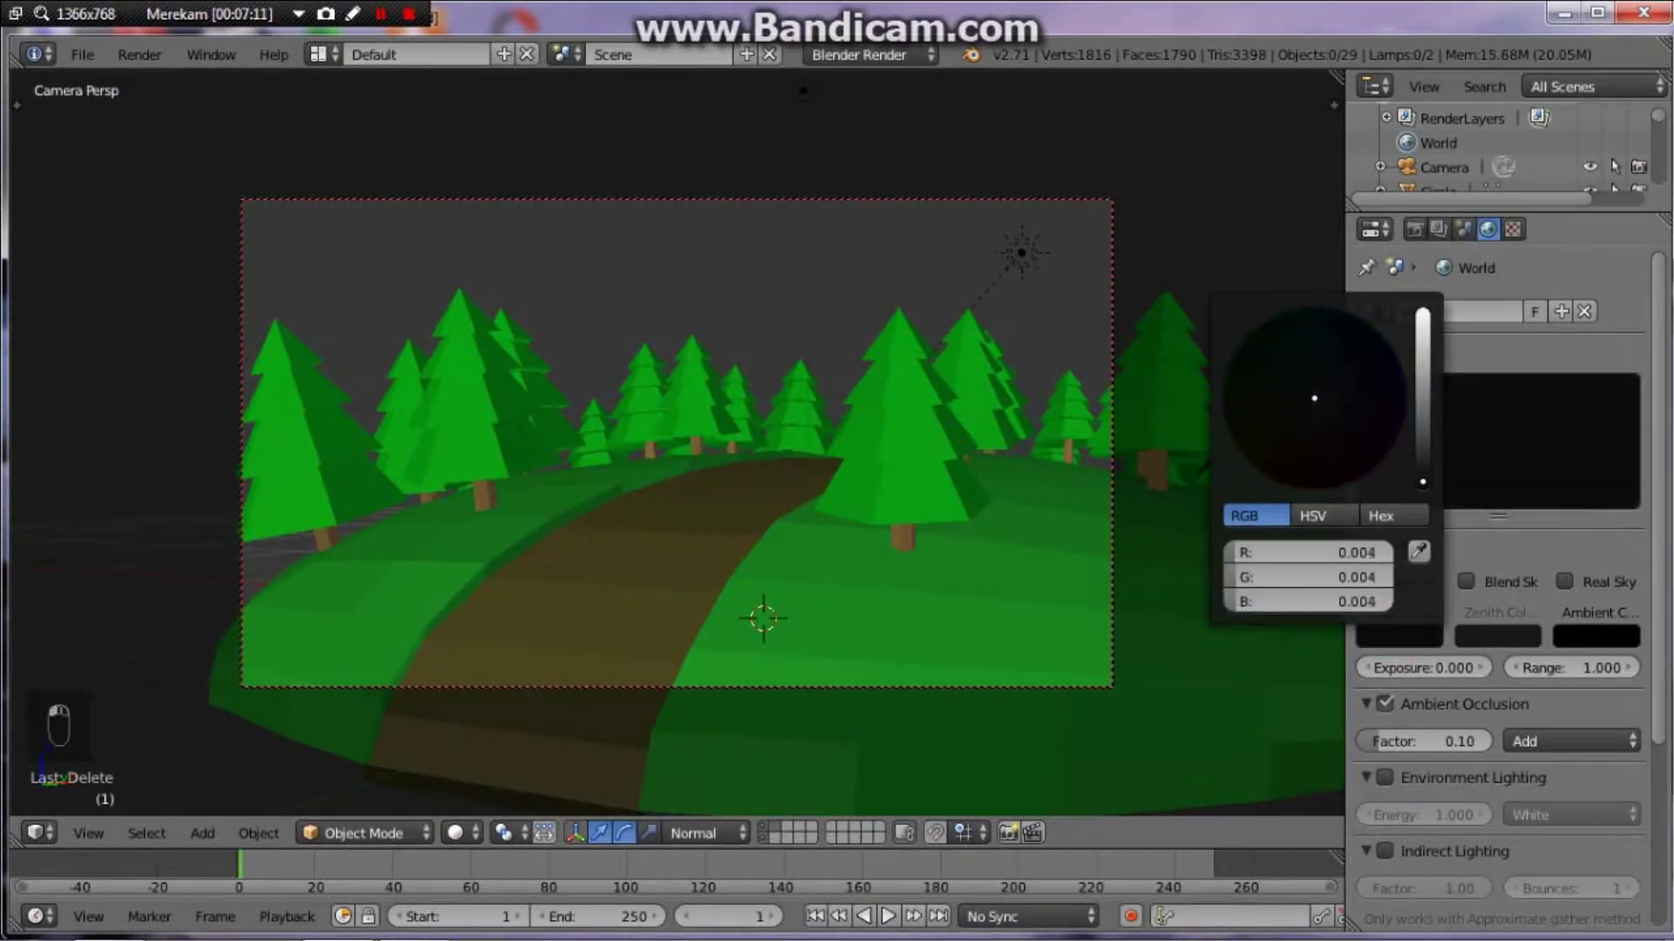
{"action": "key", "text": "shift+z"}
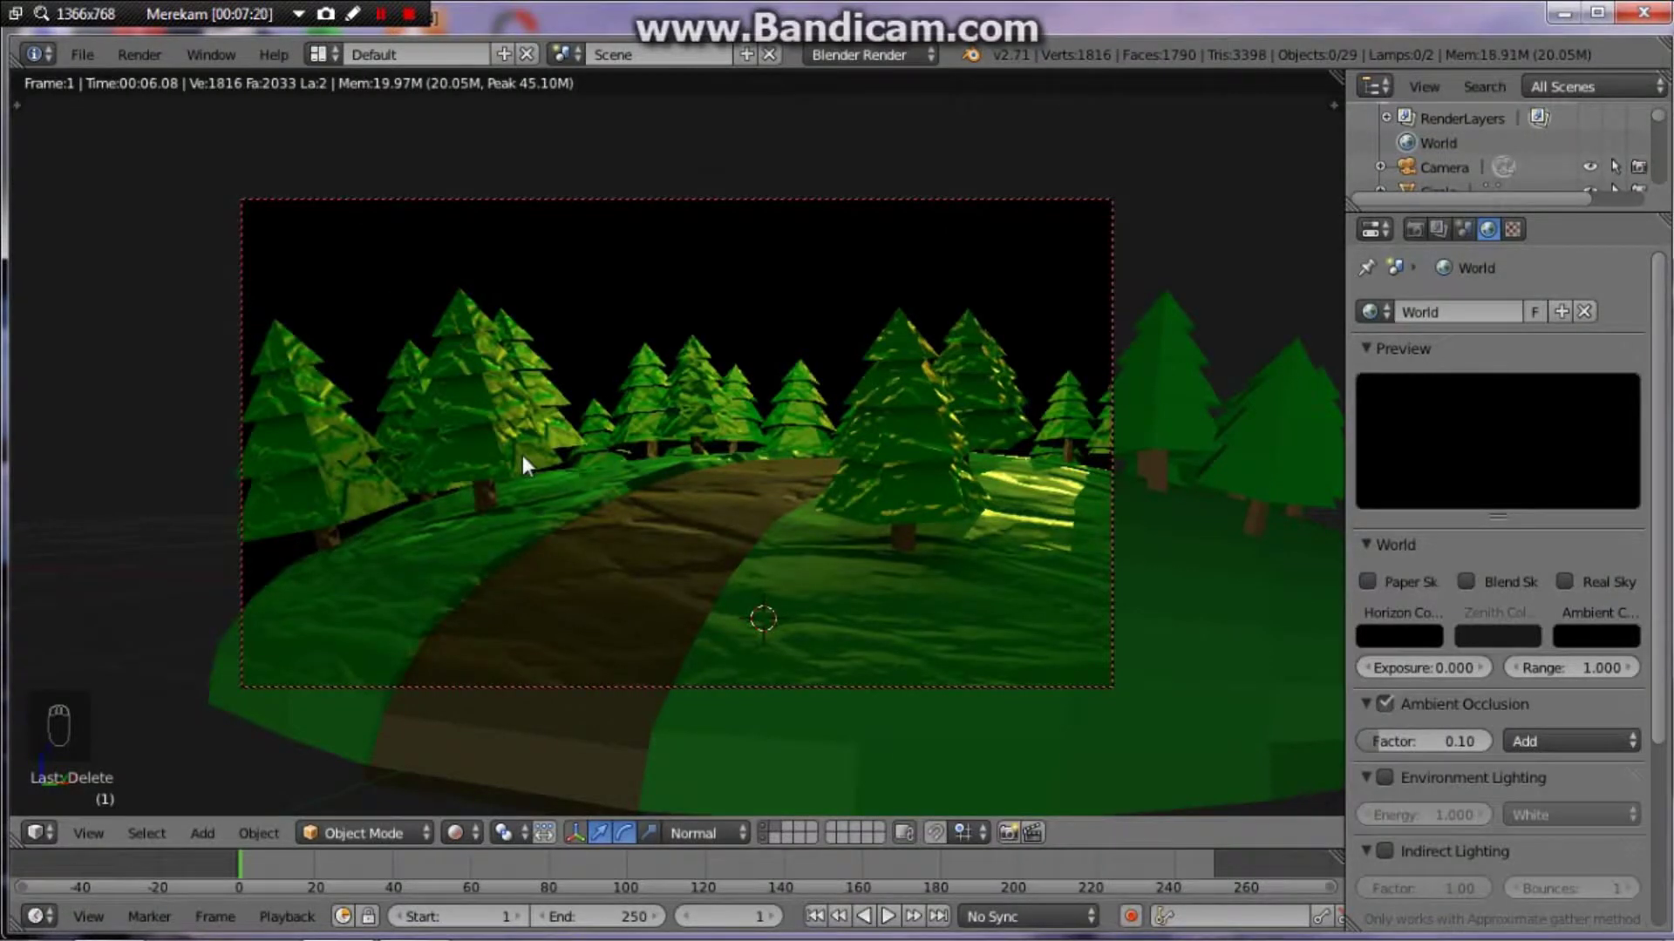
{"action": "key", "text": "shift+z"}
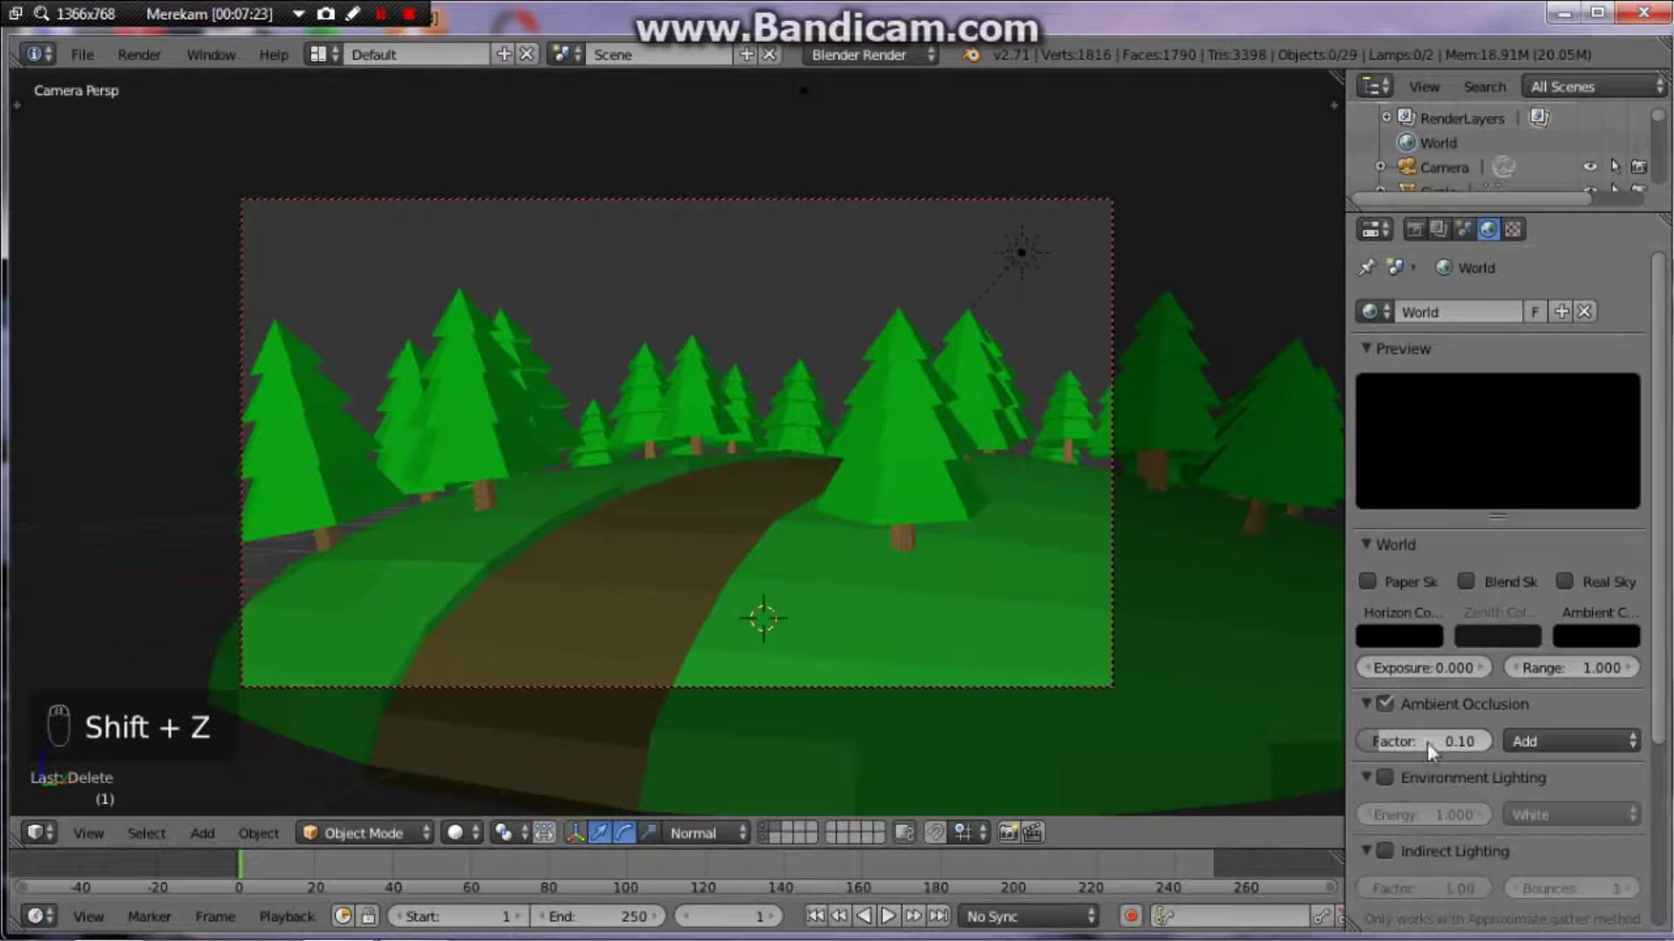
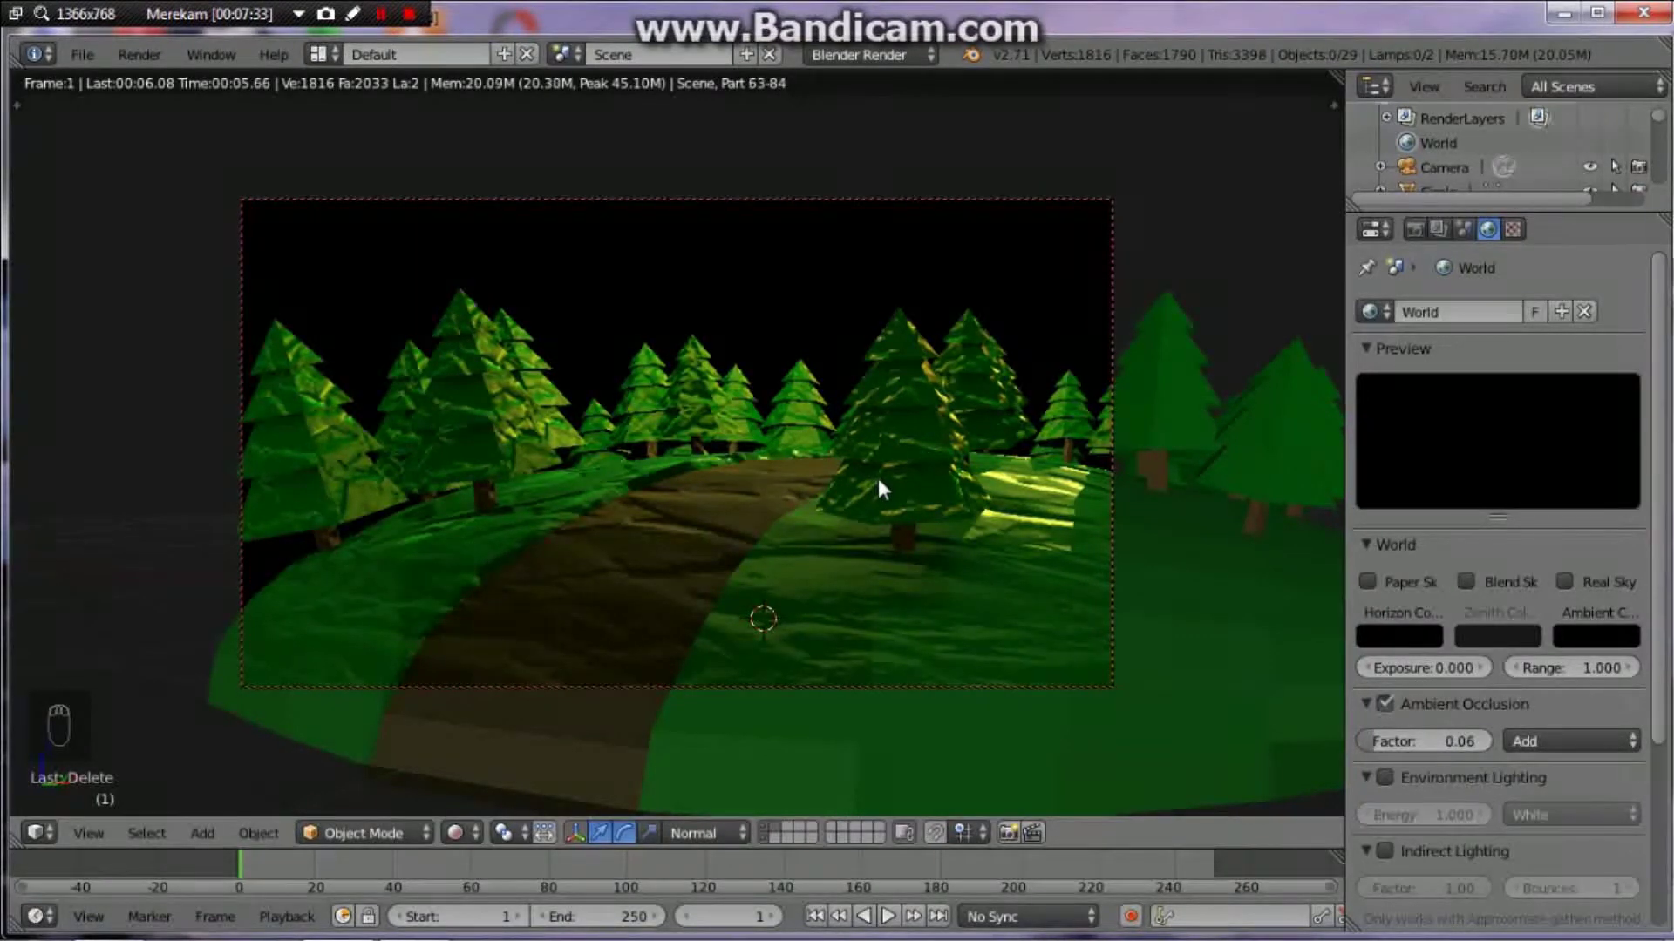
Step: Lower the point lamp's energy to 0.5 and render to see the darker path lighting
{"action": "key", "text": "shift+z"}
{"action": "left_click", "coordinate": [811, 266]}
{"action": "left_click", "coordinate": [1457, 645]}
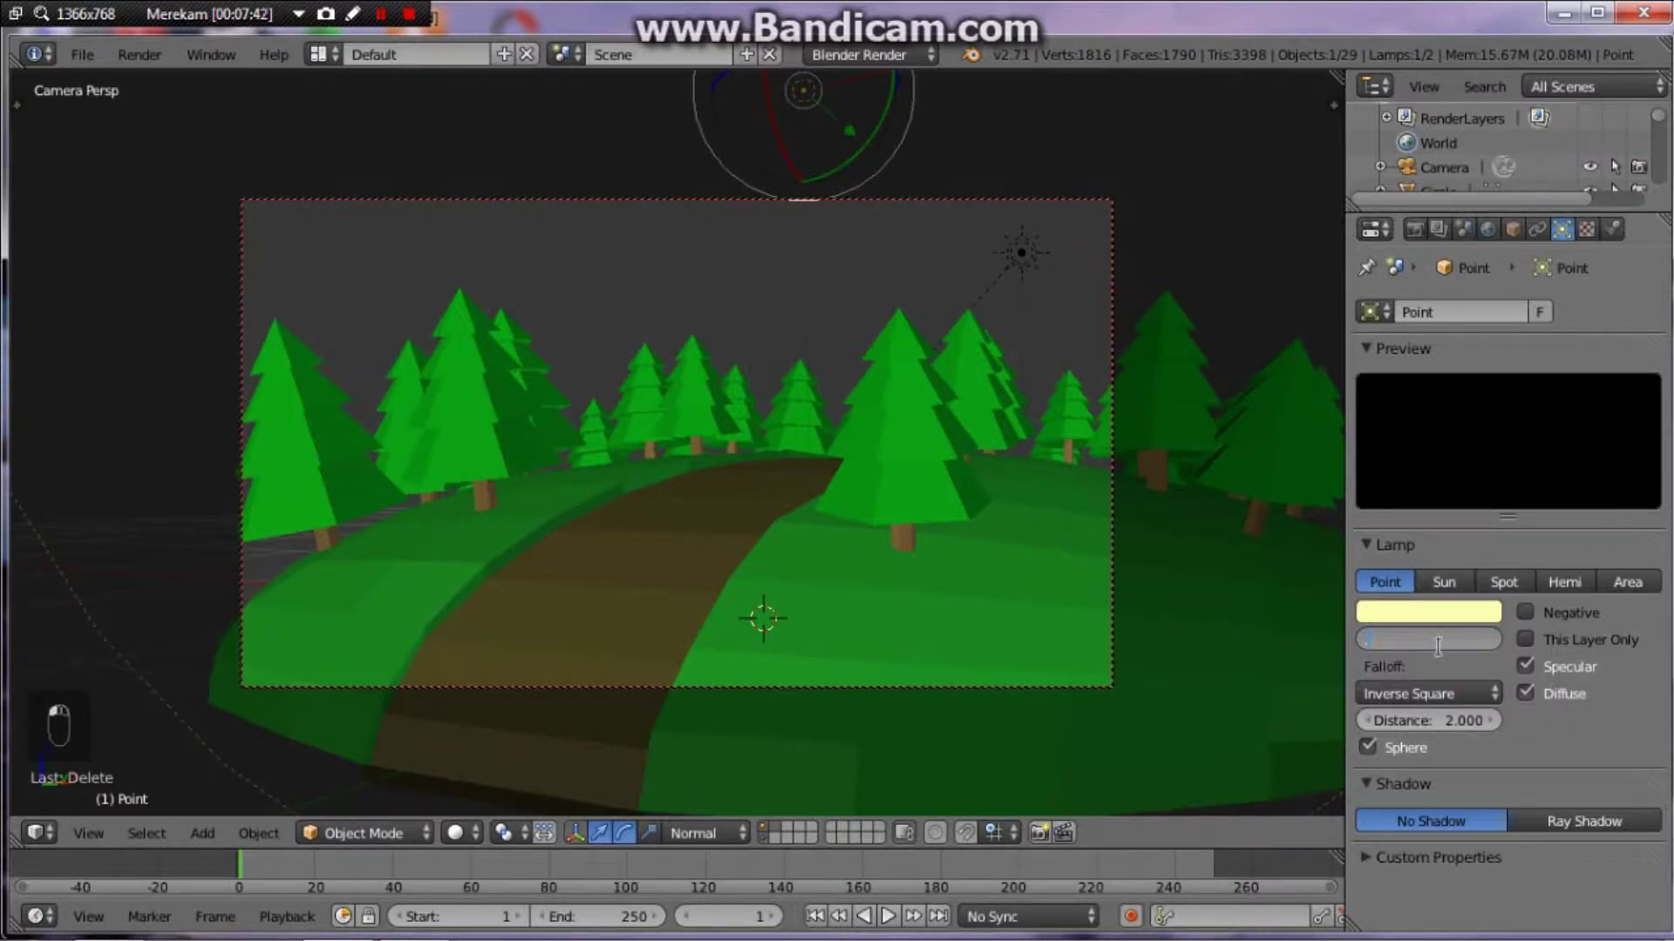
{"action": "key", "text": "shift+z"}
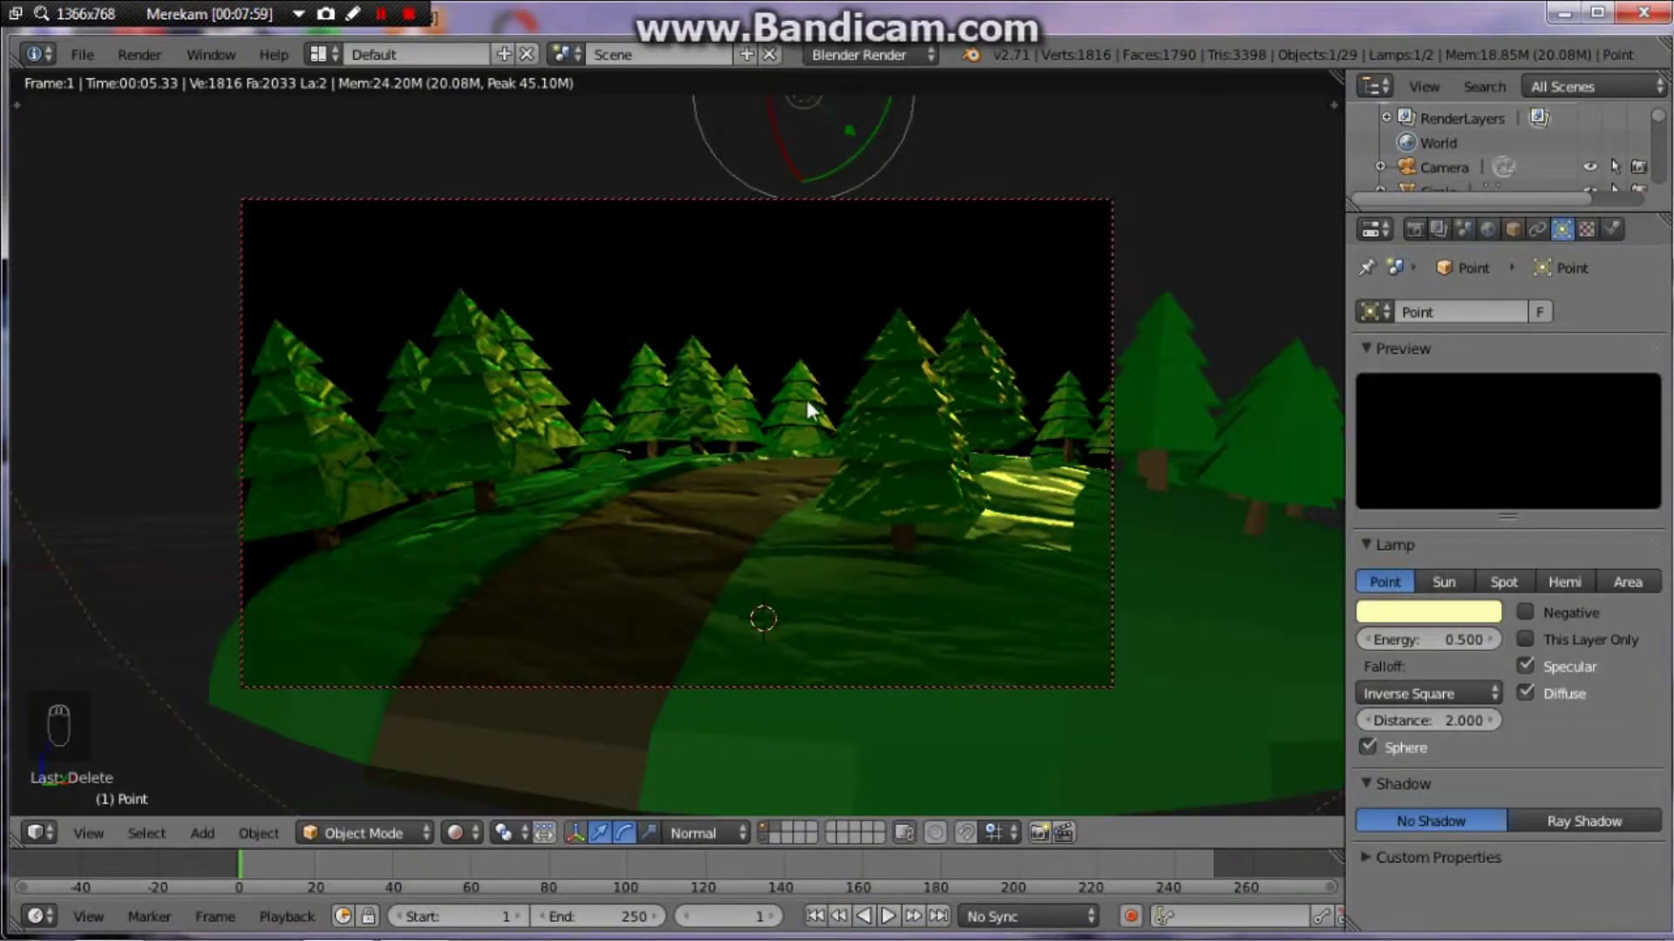
{"action": "key", "text": "shift+z"}
{"action": "left_click_drag", "start_coordinate": [822, 406], "coordinate": [843, 376]}
Step: Render the island scene once more and return to the viewport
{"action": "key", "text": "s"}
{"action": "left_click_drag", "start_coordinate": [844, 377], "coordinate": [820, 407]}
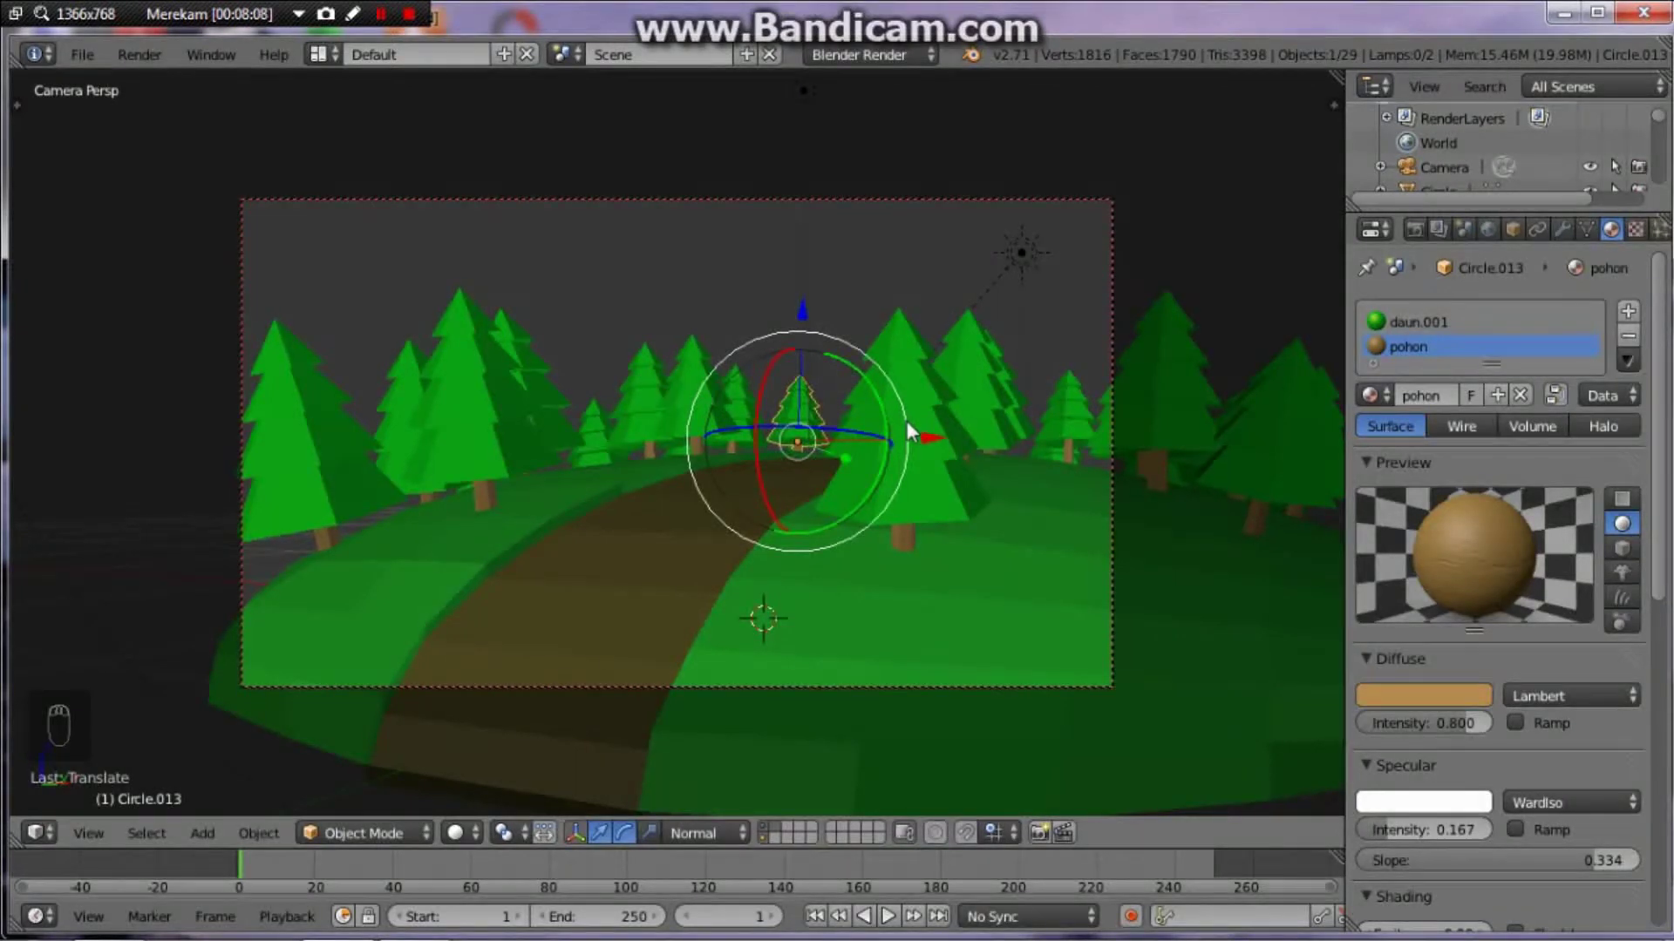
{"action": "key", "text": "shift+z"}
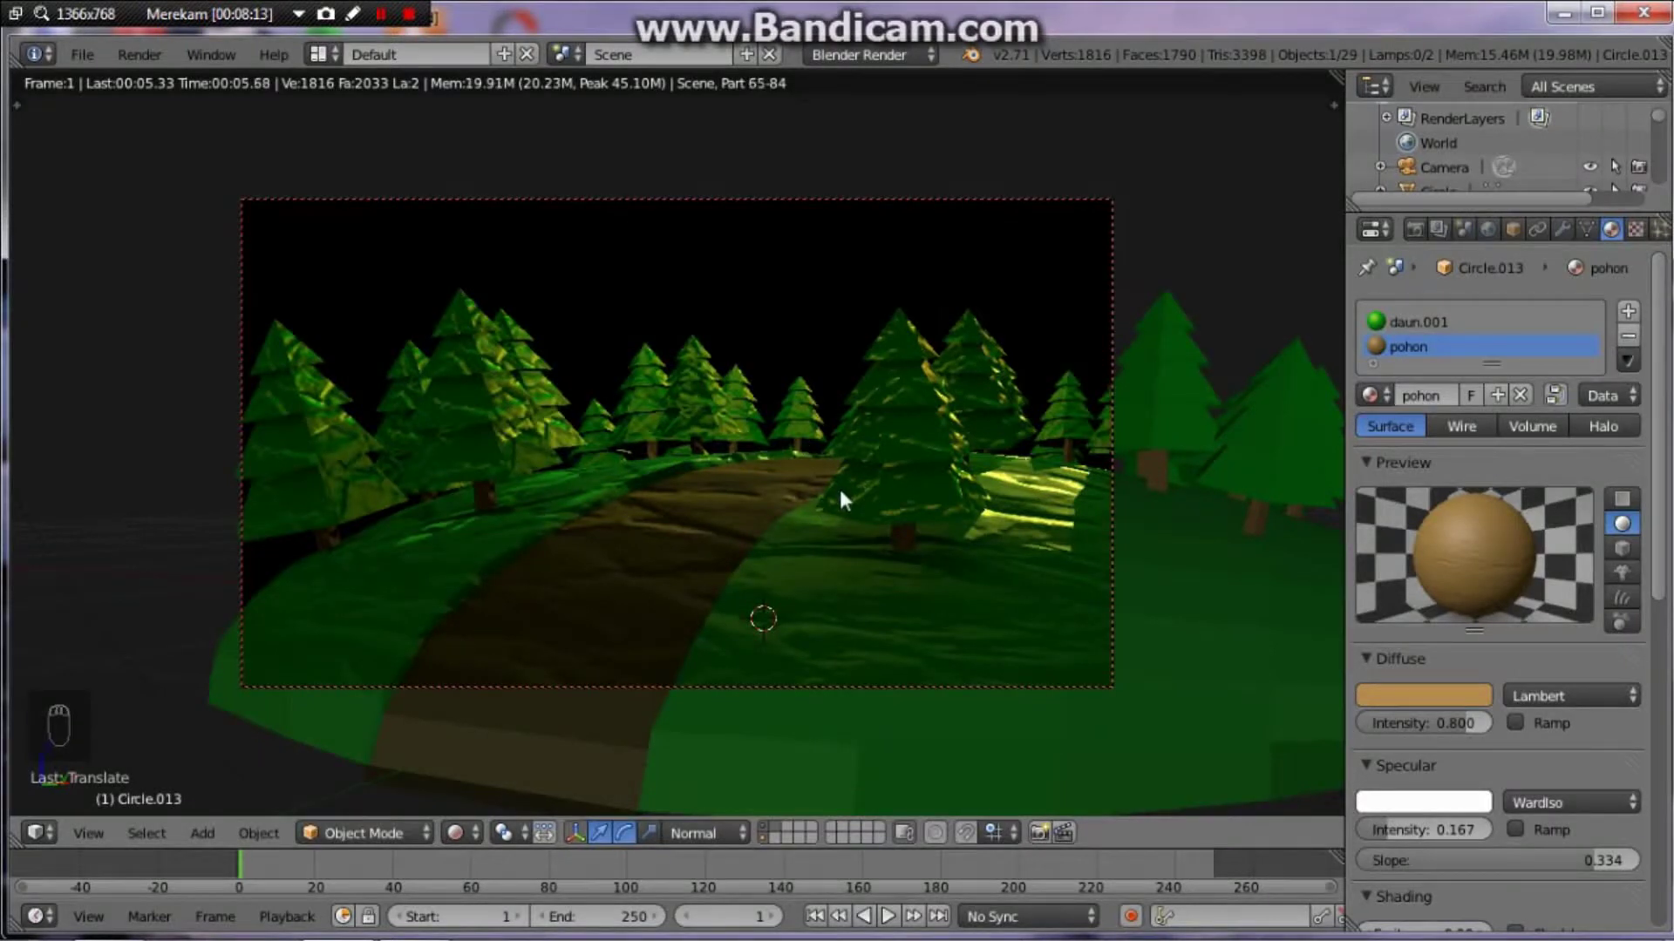
{"action": "key", "text": "shift+z"}
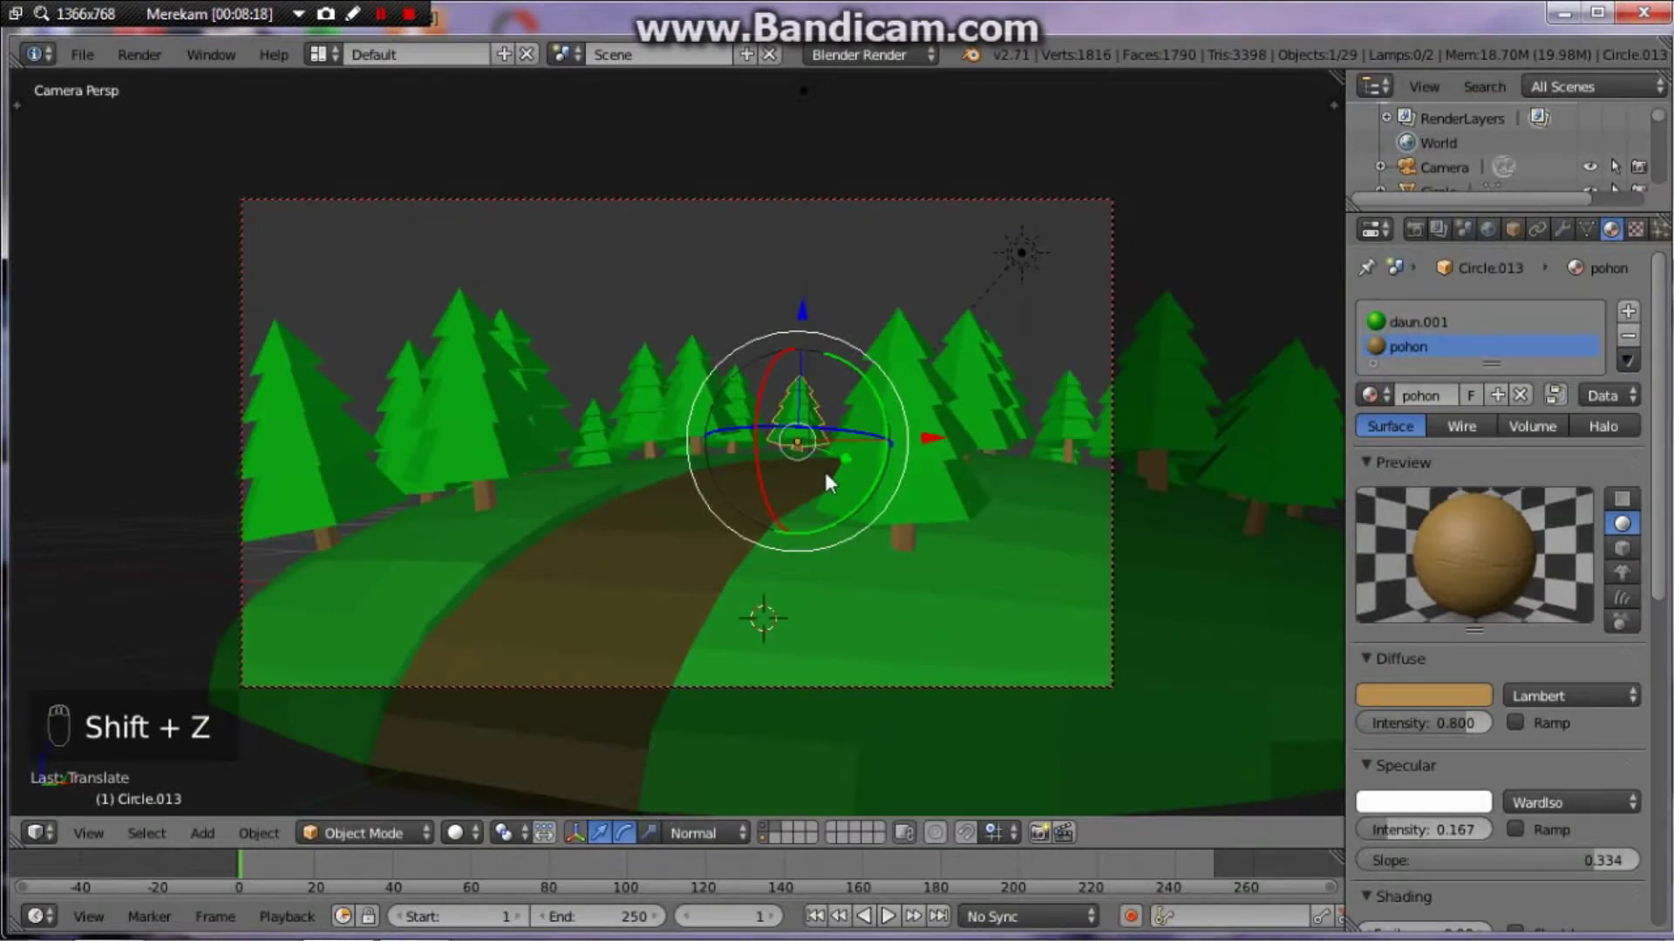
Step: Leave the camera view, frame the whole island and switch to an empty layer for new meshes
{"action": "key", "text": "KP_0"}
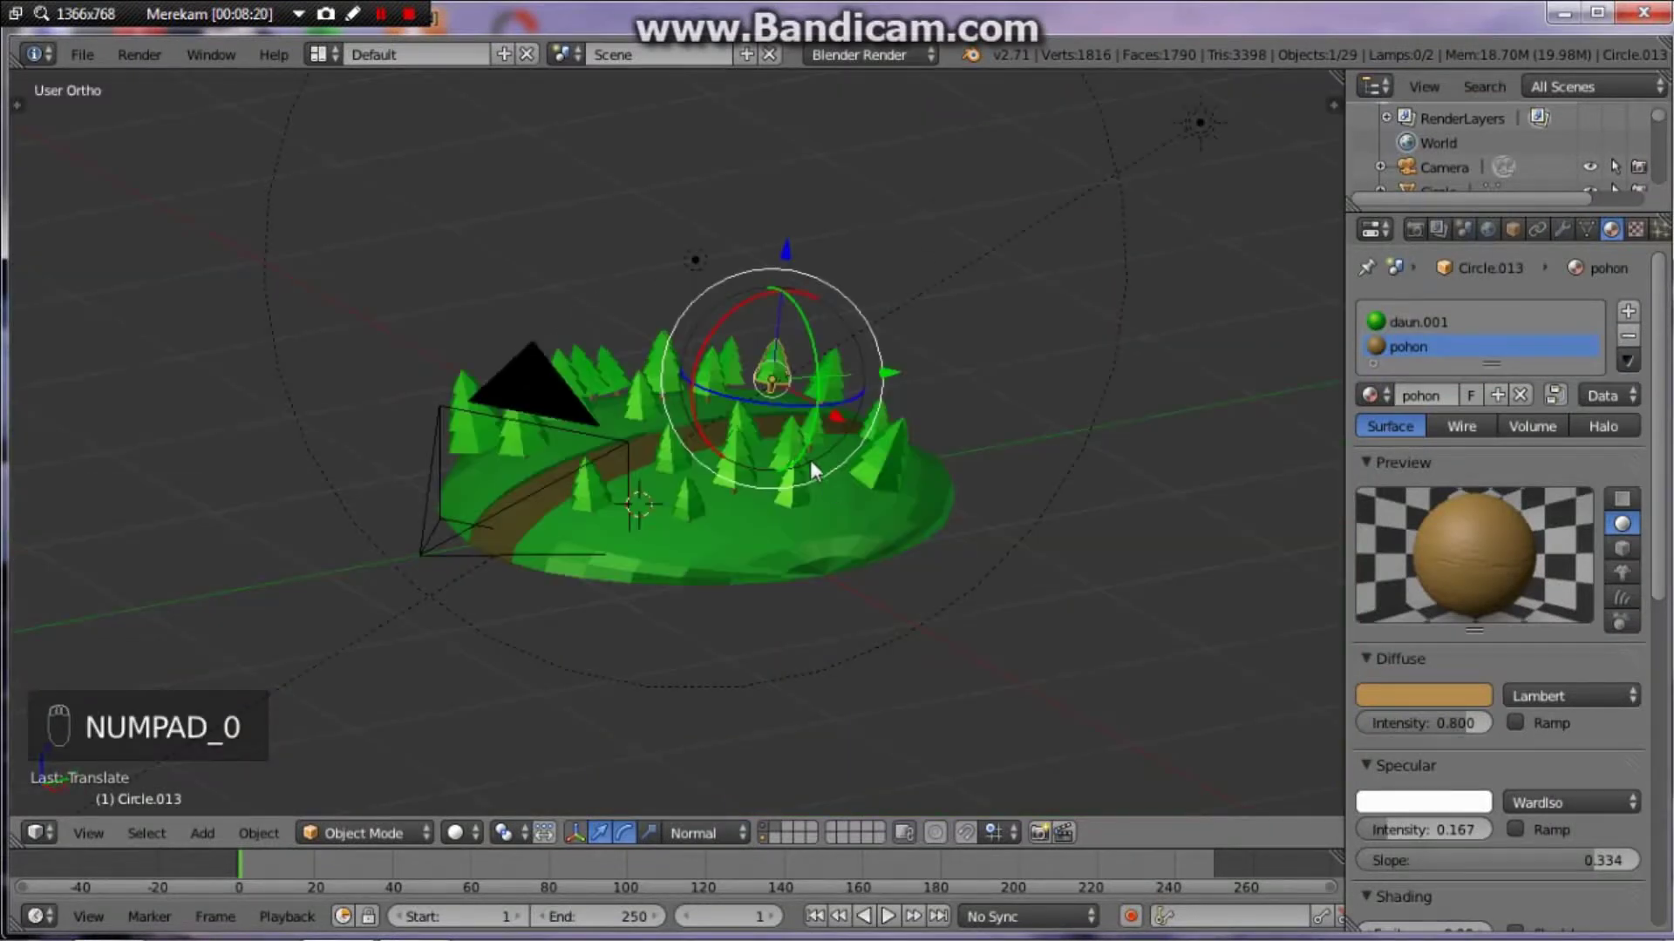
{"action": "key", "text": "ctrl+s"}
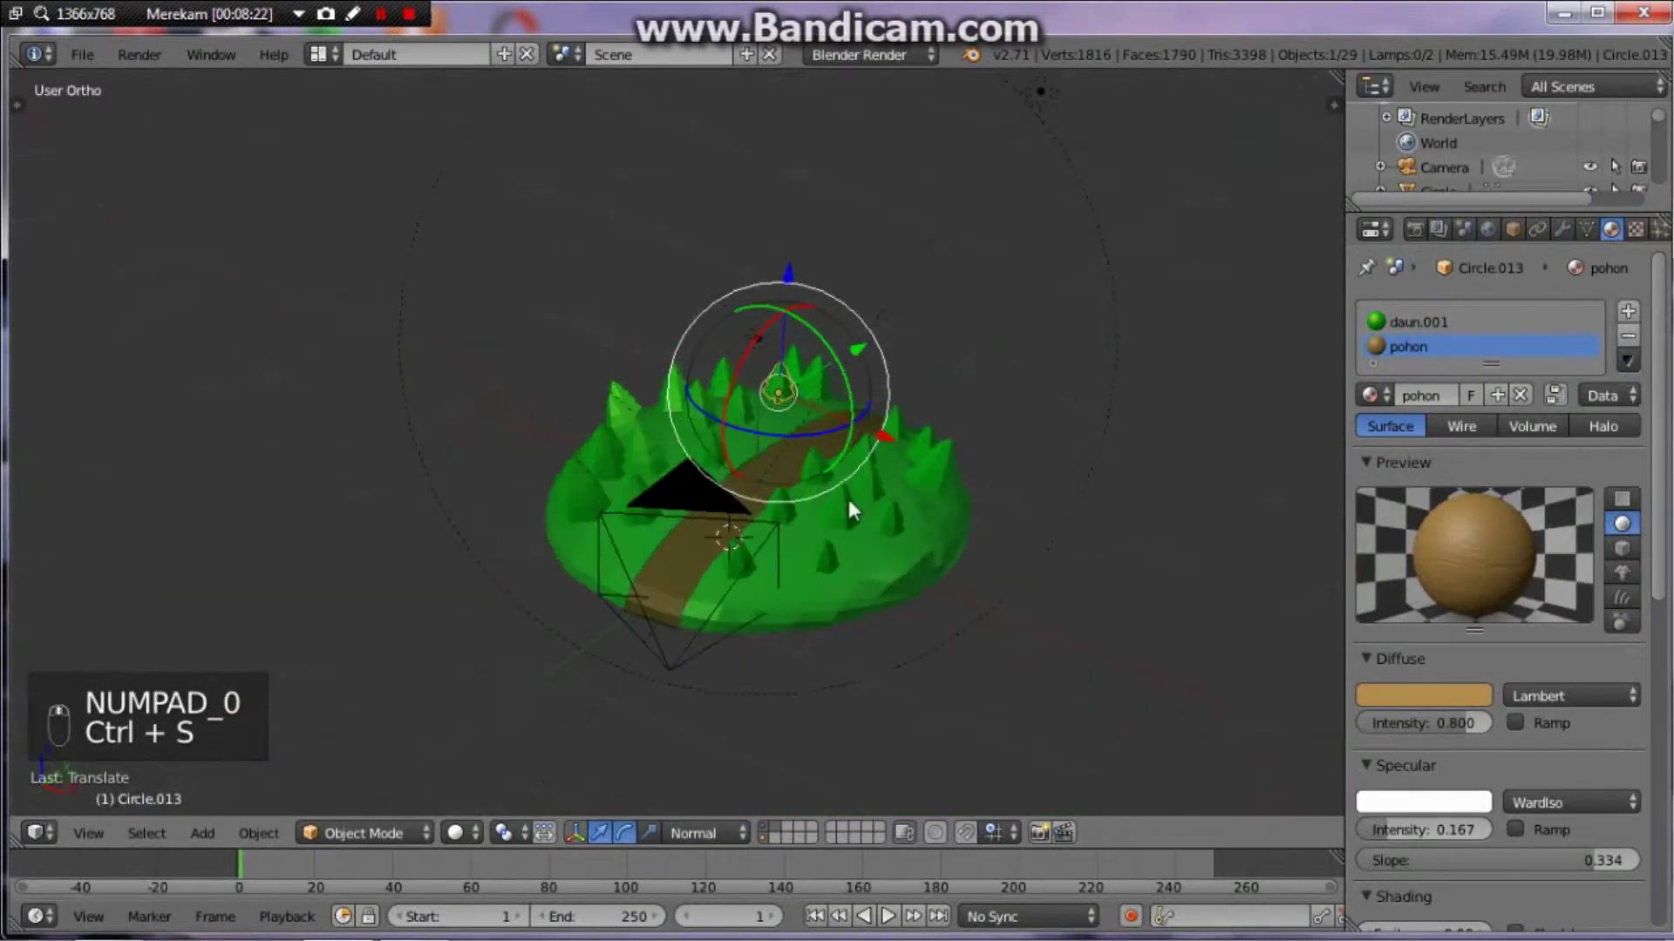
{"action": "key", "text": "shift+c"}
{"action": "key", "text": "shift+a"}
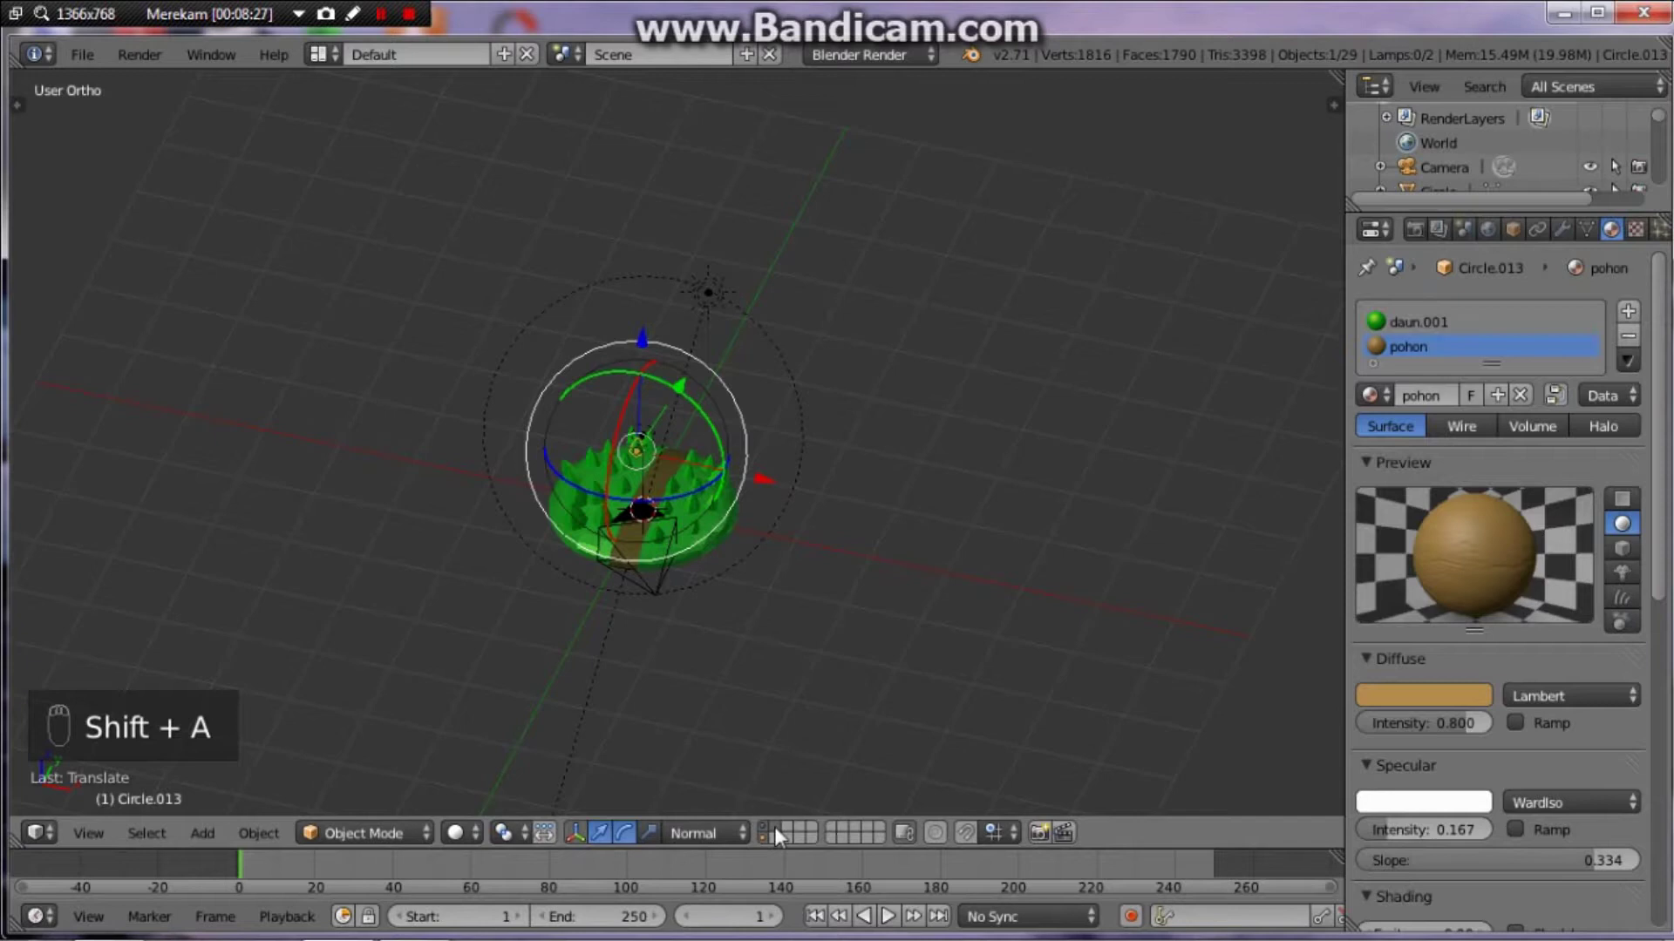
Step: Add a UV sphere, inspect it from above, then delete it and add a fresh 16-segment one
{"action": "key", "text": "shift+a"}
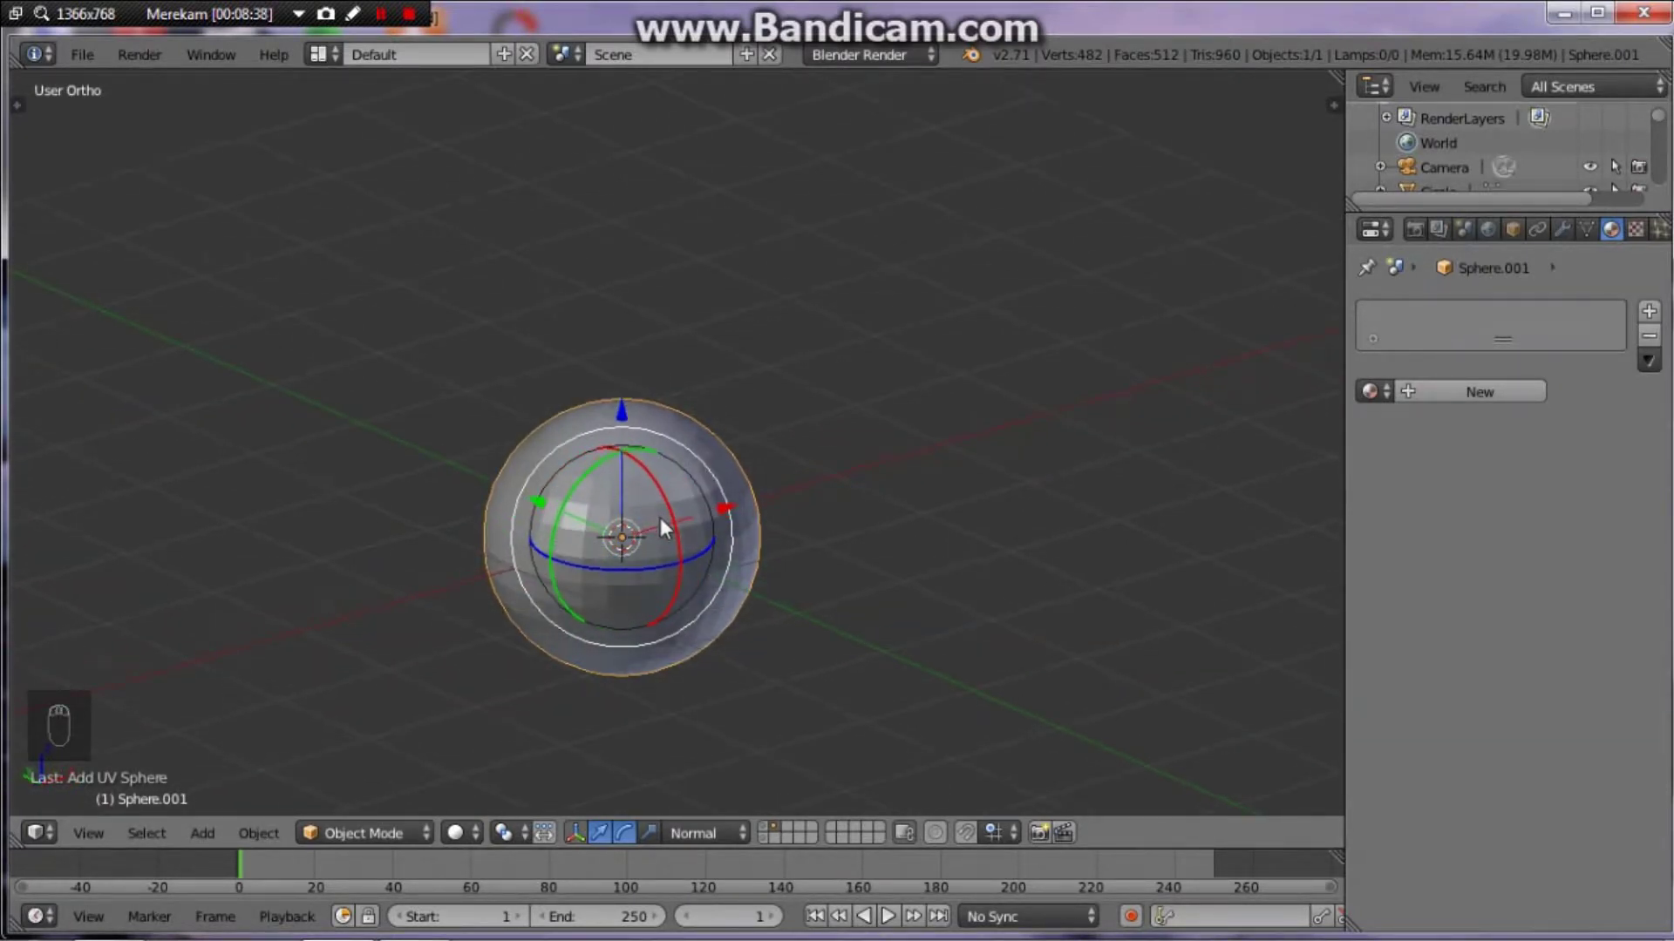
{"action": "key", "text": "KP_7"}
{"action": "key", "text": "Tab"}
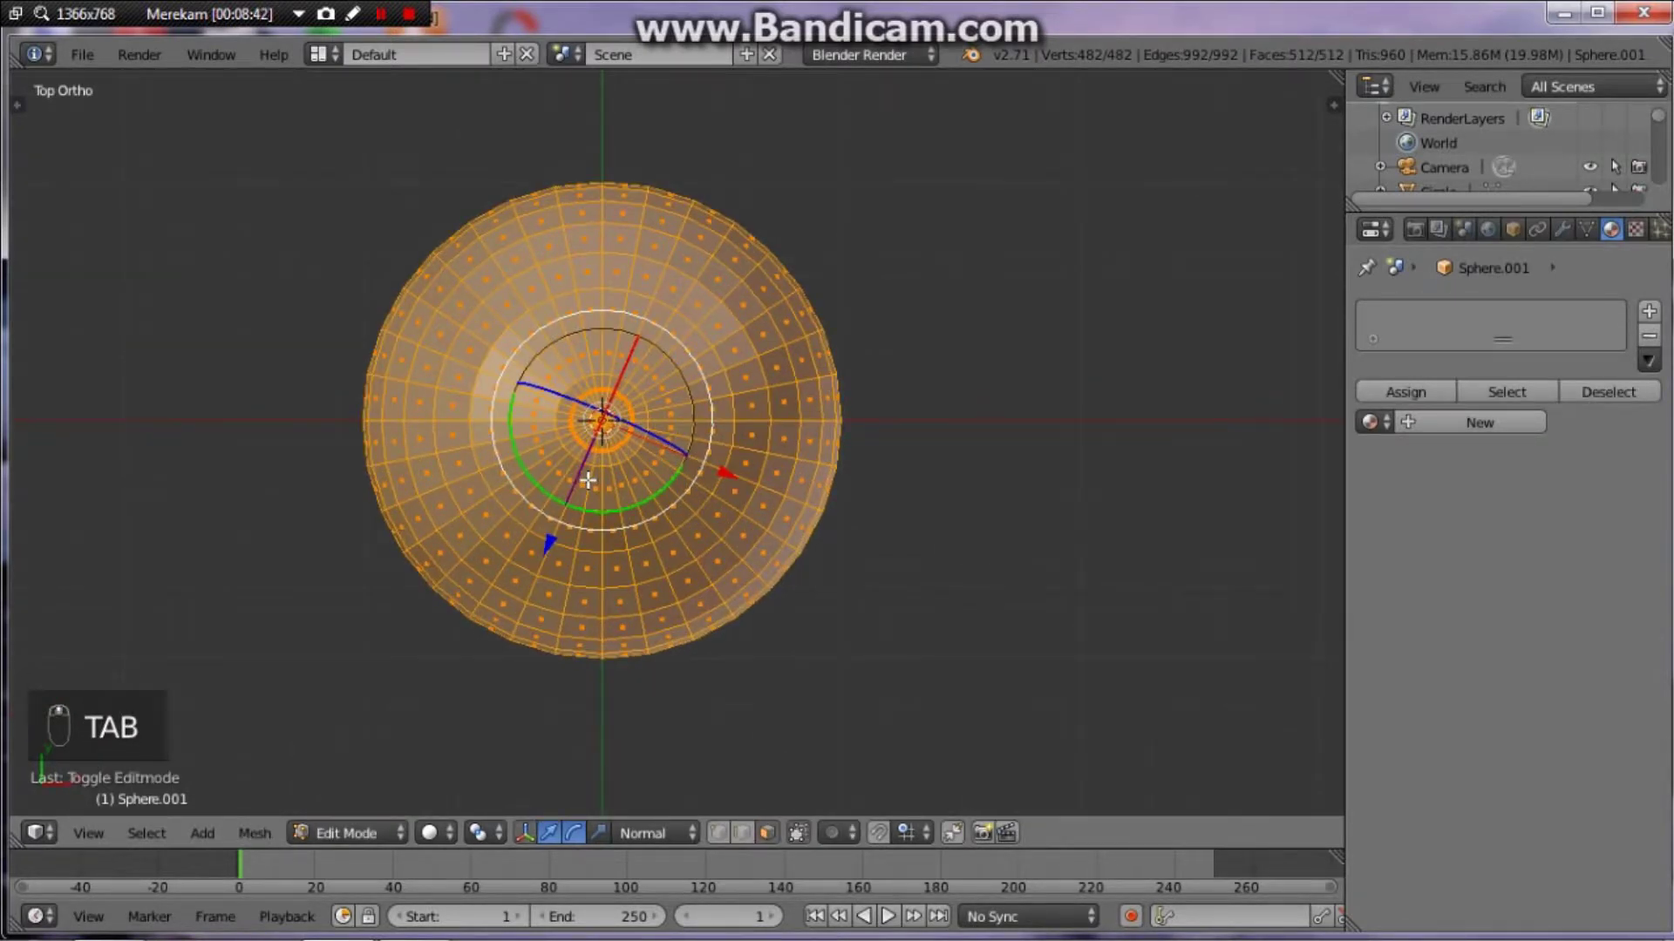
{"action": "key", "text": "Tab"}
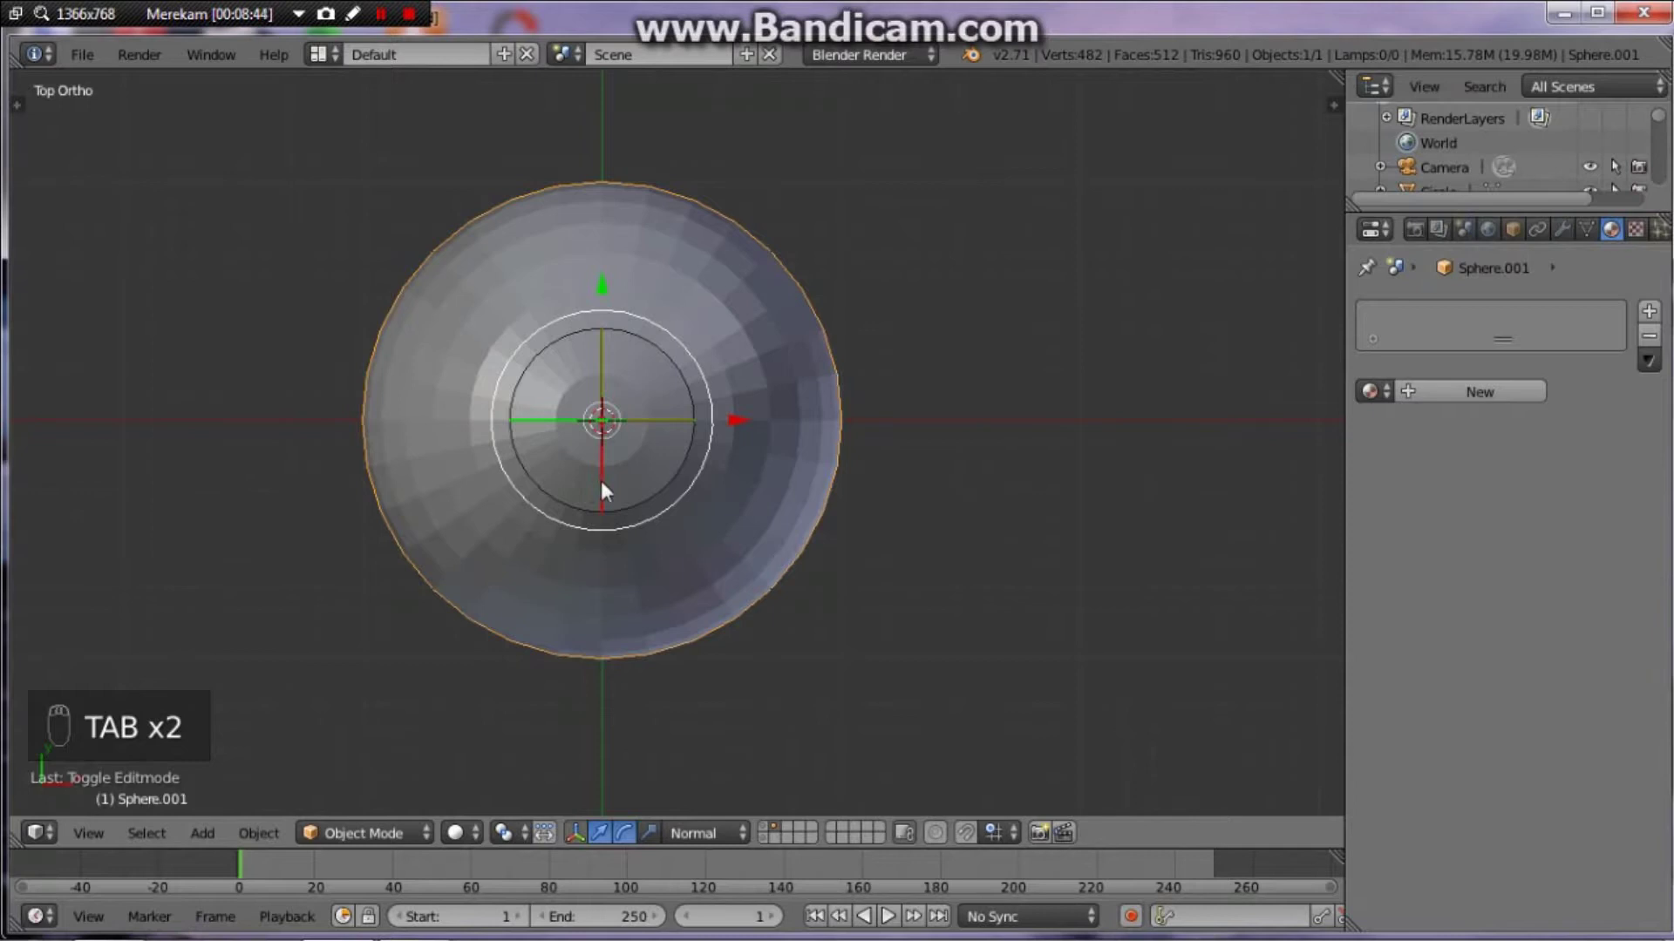
{"action": "key", "text": "x"}
{"action": "key", "text": "shift+a"}
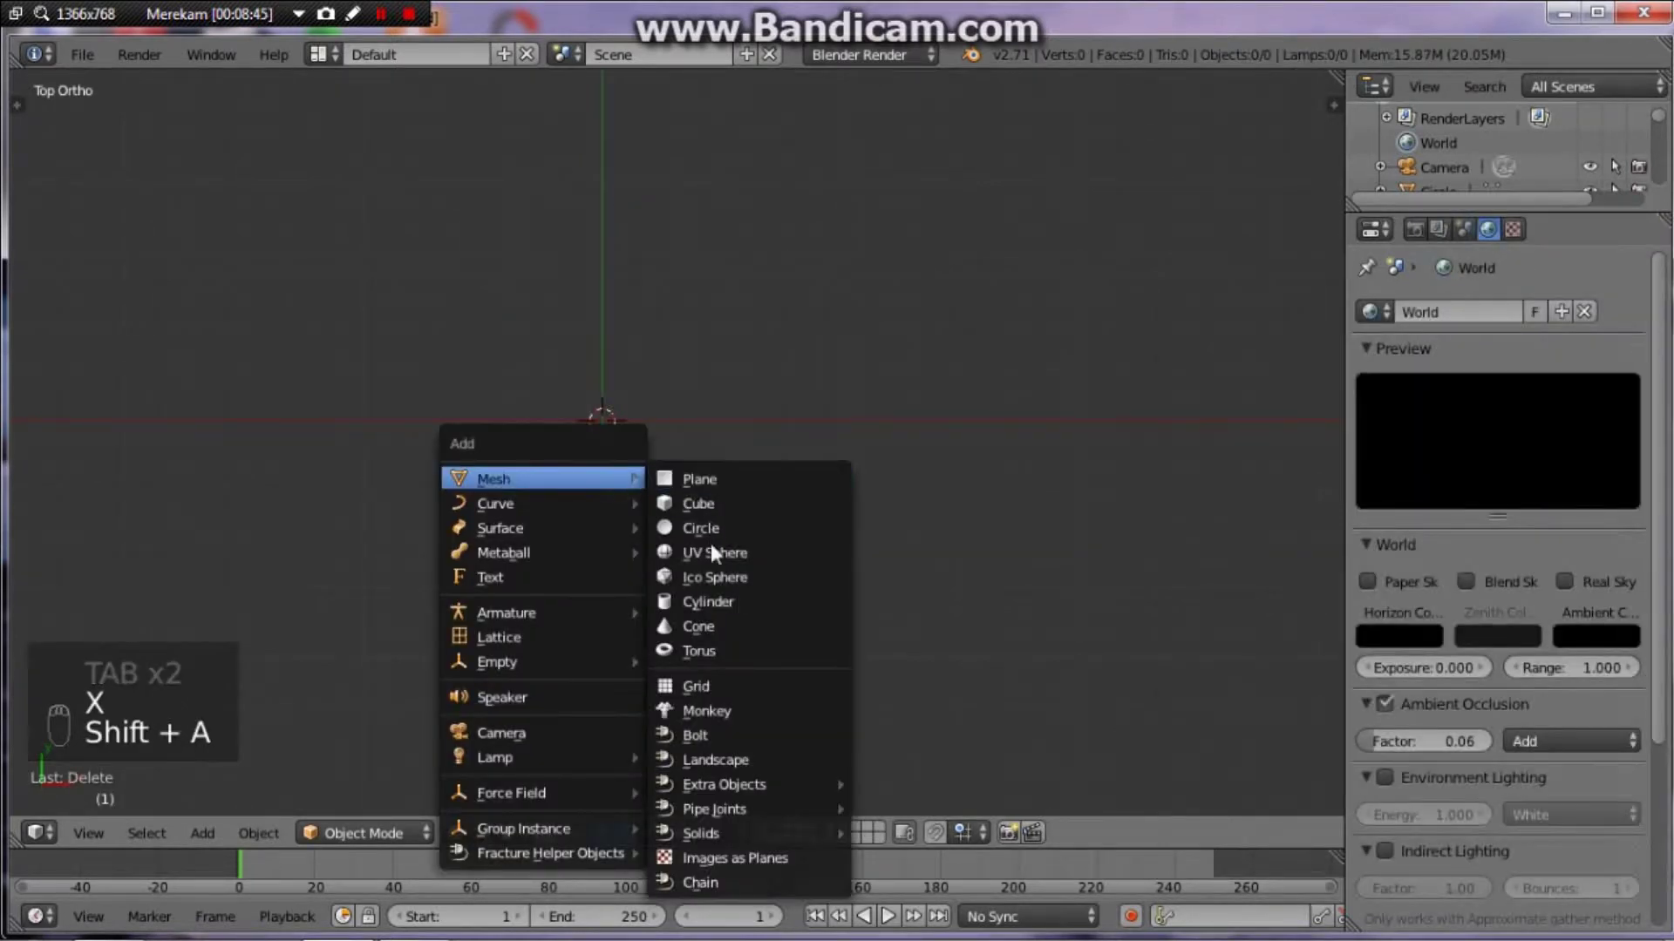
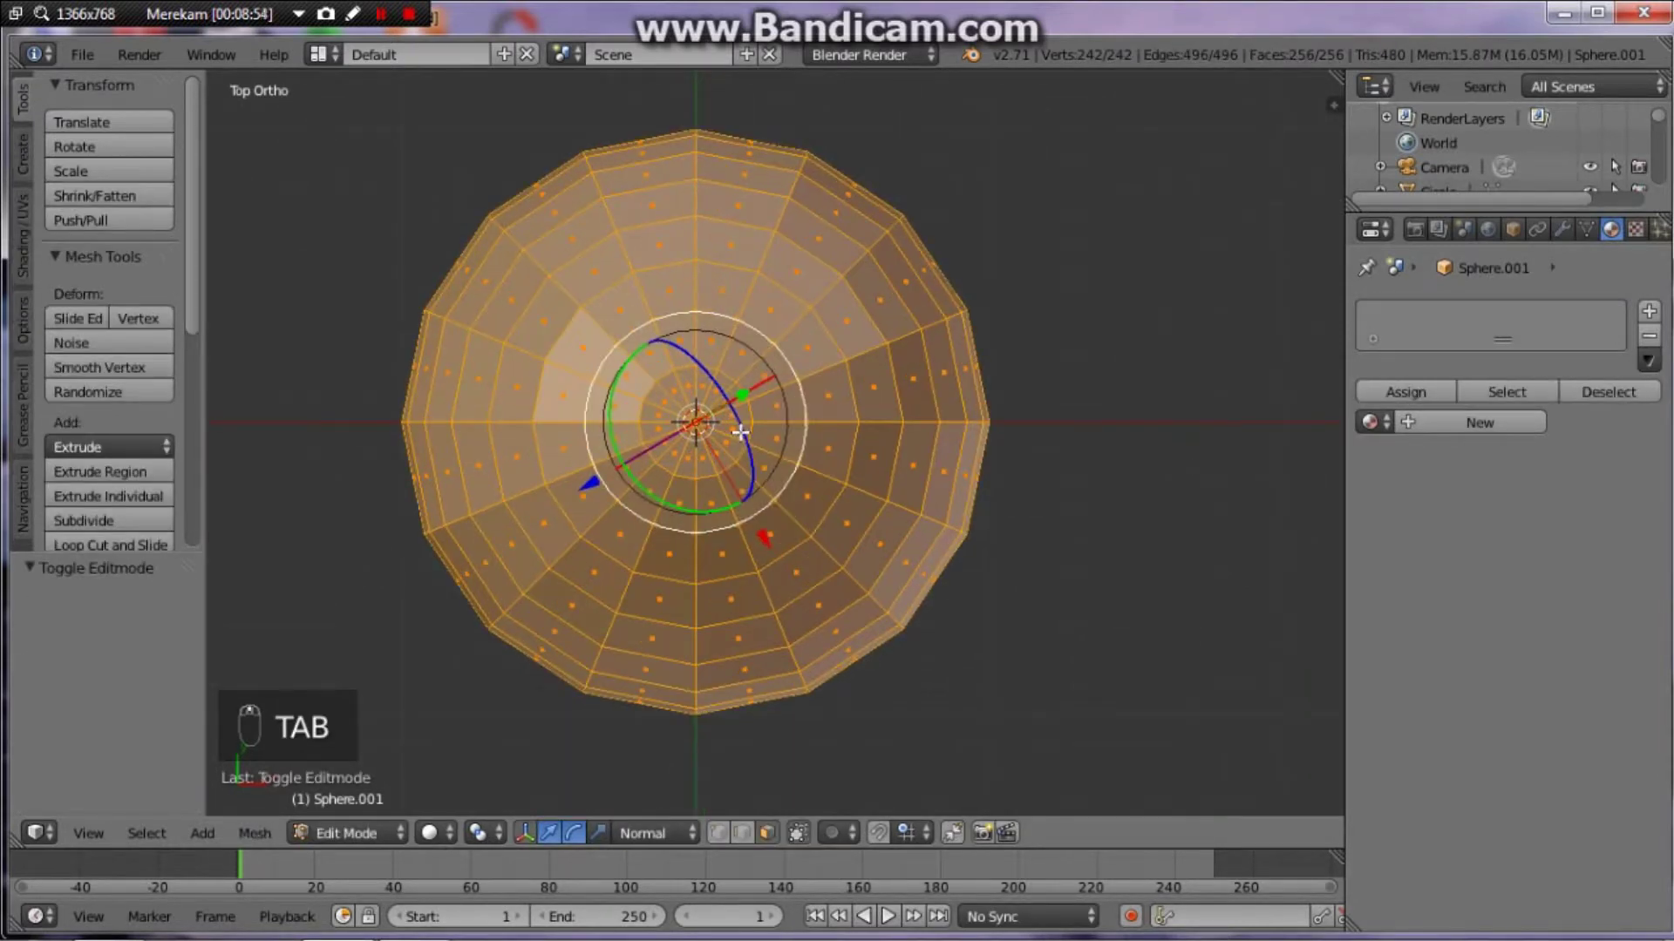
Step: Show the sphere in wireframe and clear the vertex selection for removing its lower half
{"action": "key", "text": "z"}
{"action": "key", "text": "a"}
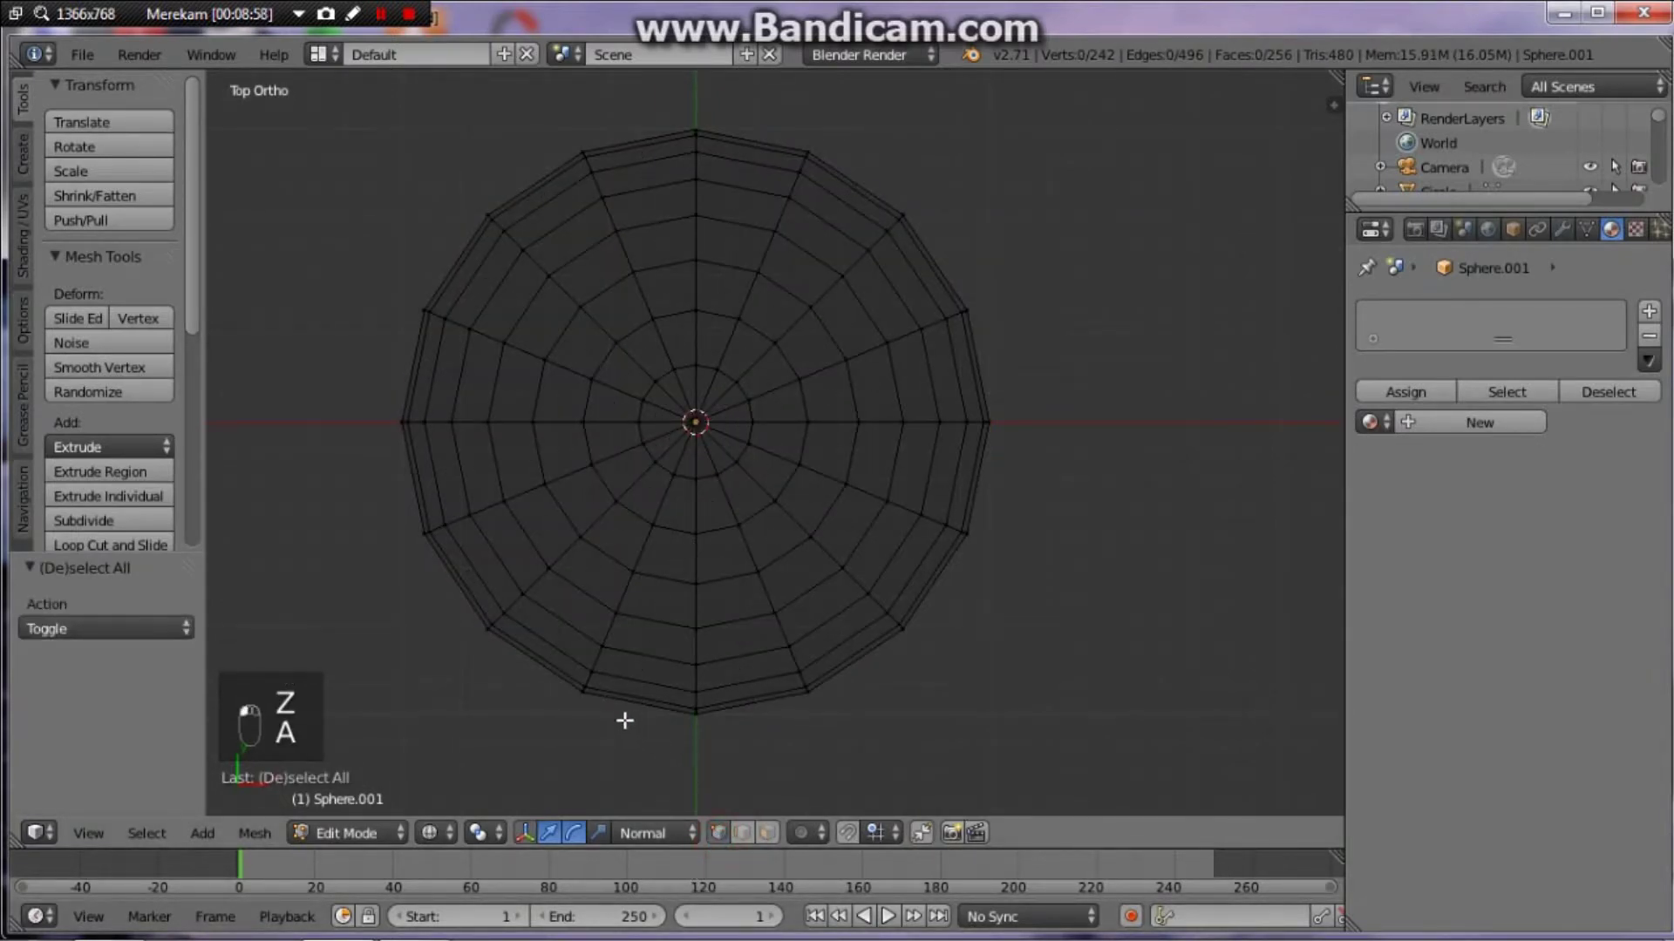
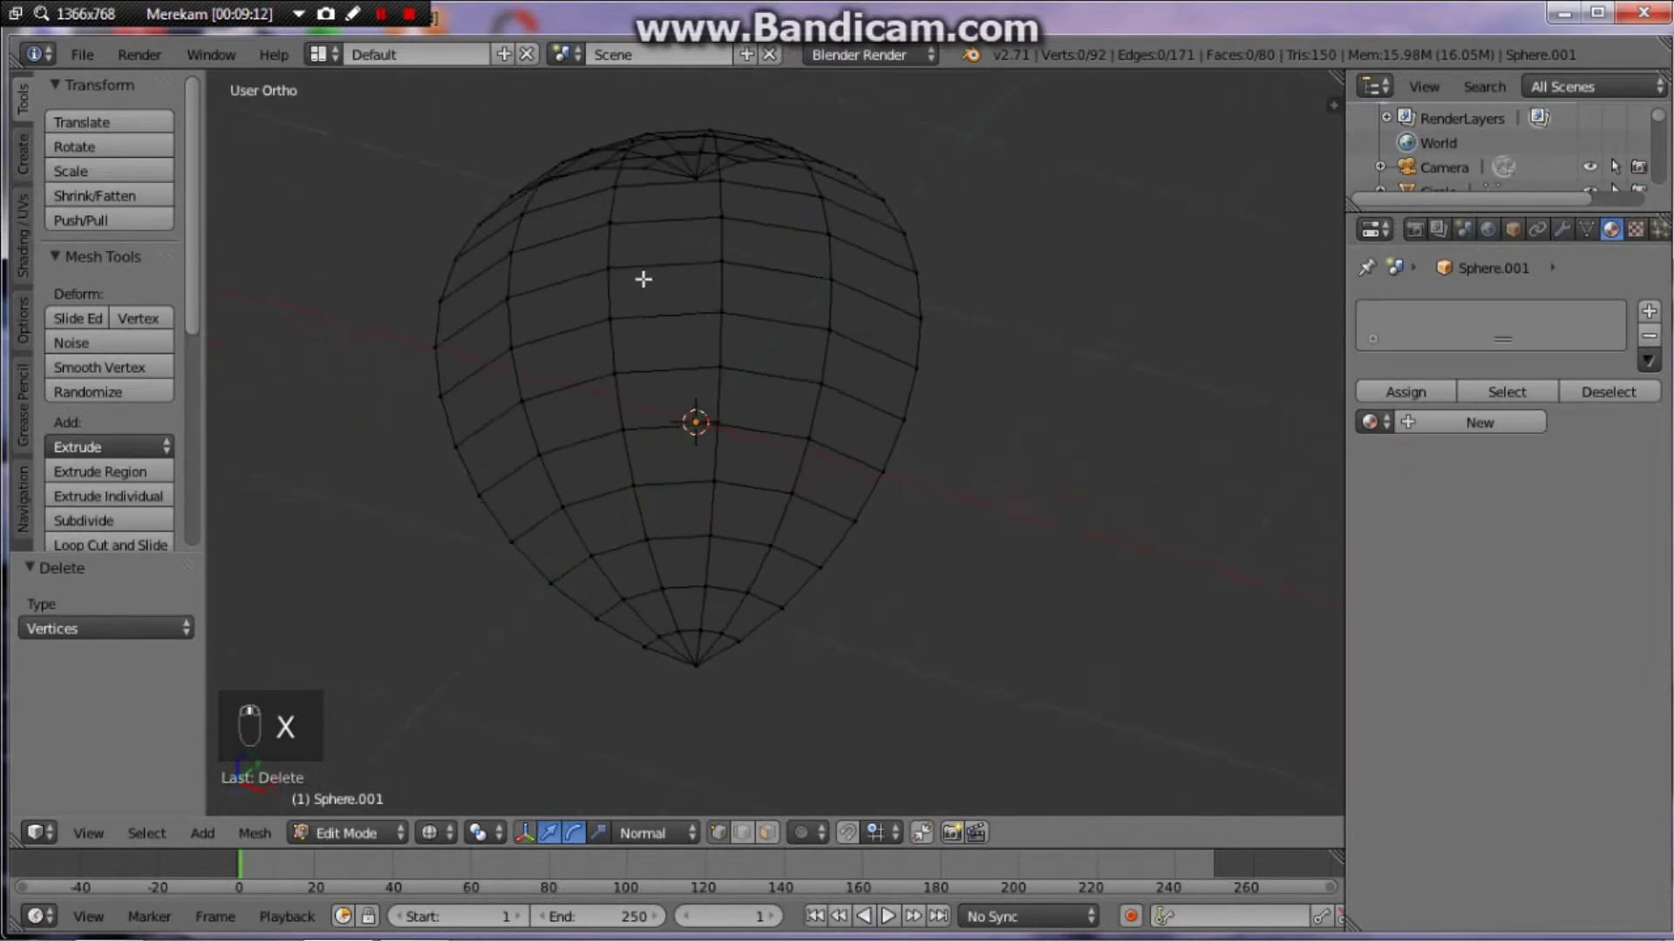
Step: Give the dome smooth shading with a level-2 Subdivision Surface and display it with the island
{"action": "key", "text": "Tab"}
{"action": "key", "text": "x"}
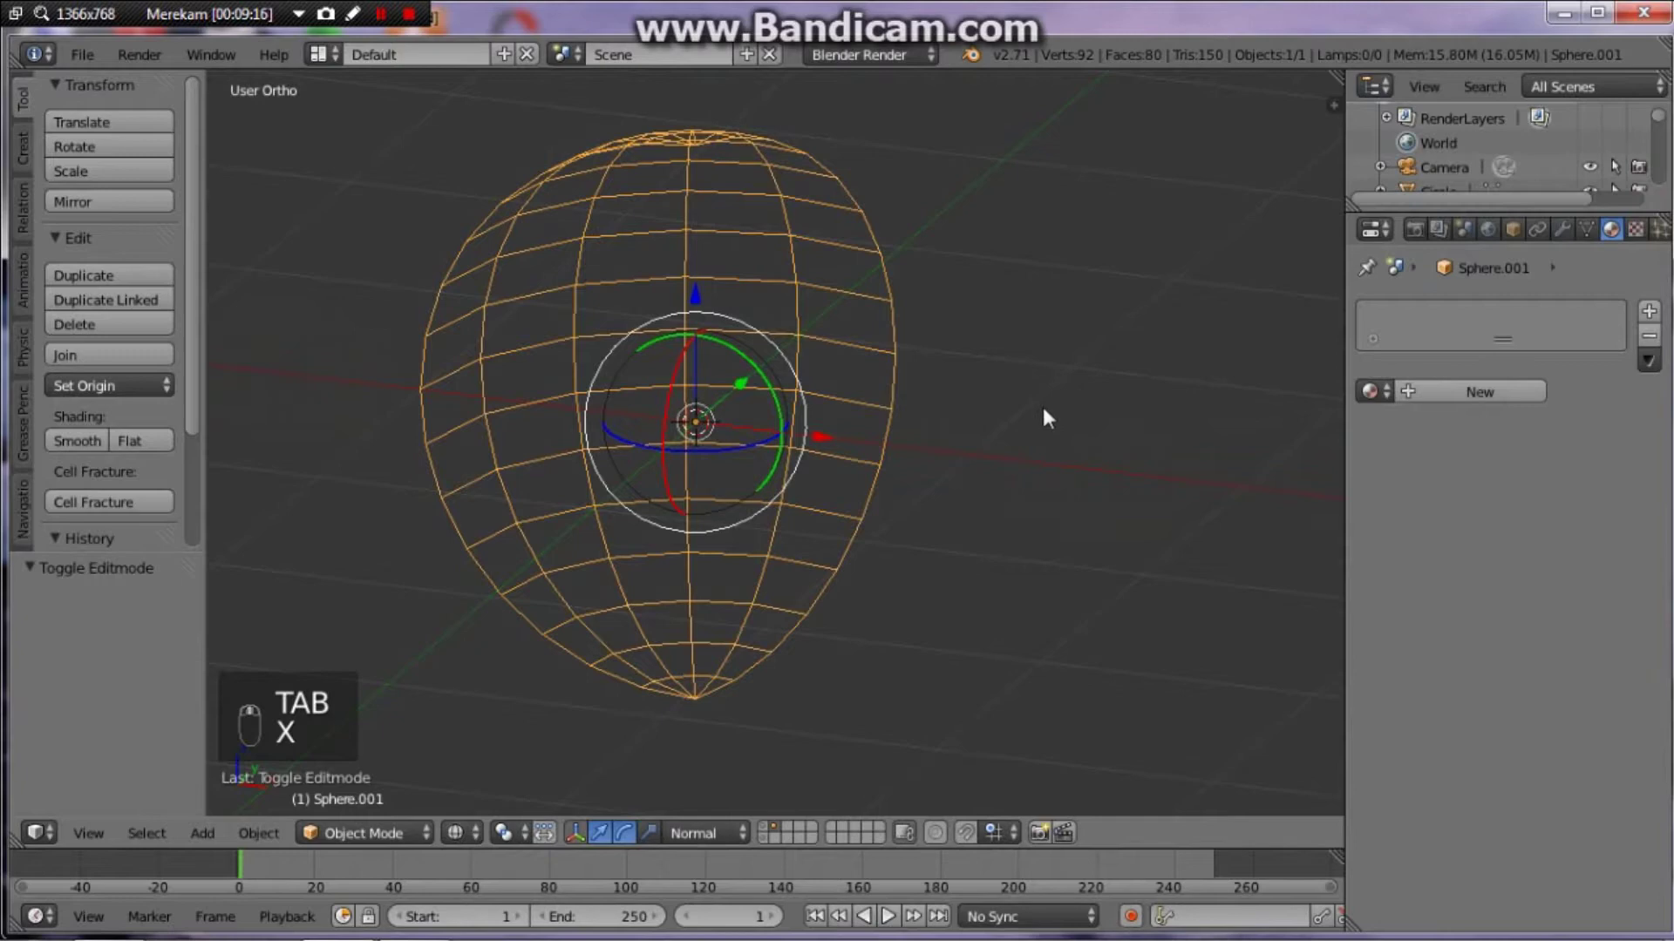
{"action": "key", "text": "z"}
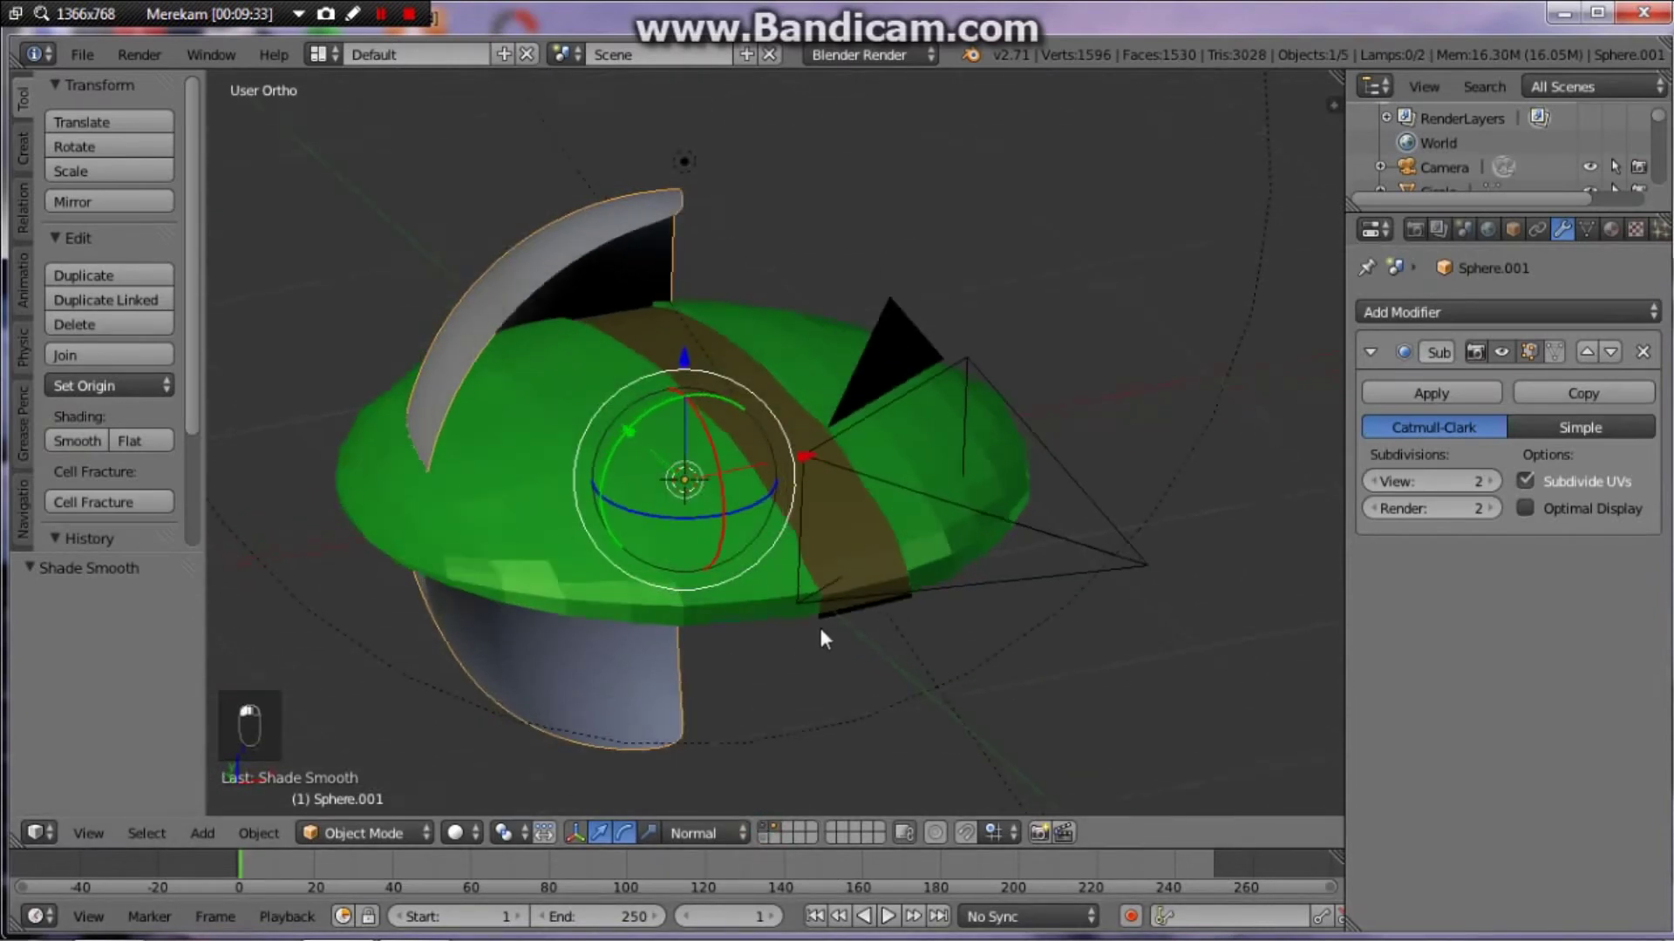
Step: Scale the dome to about 1.35 so it fills the sky in the camera view
{"action": "key", "text": "s"}
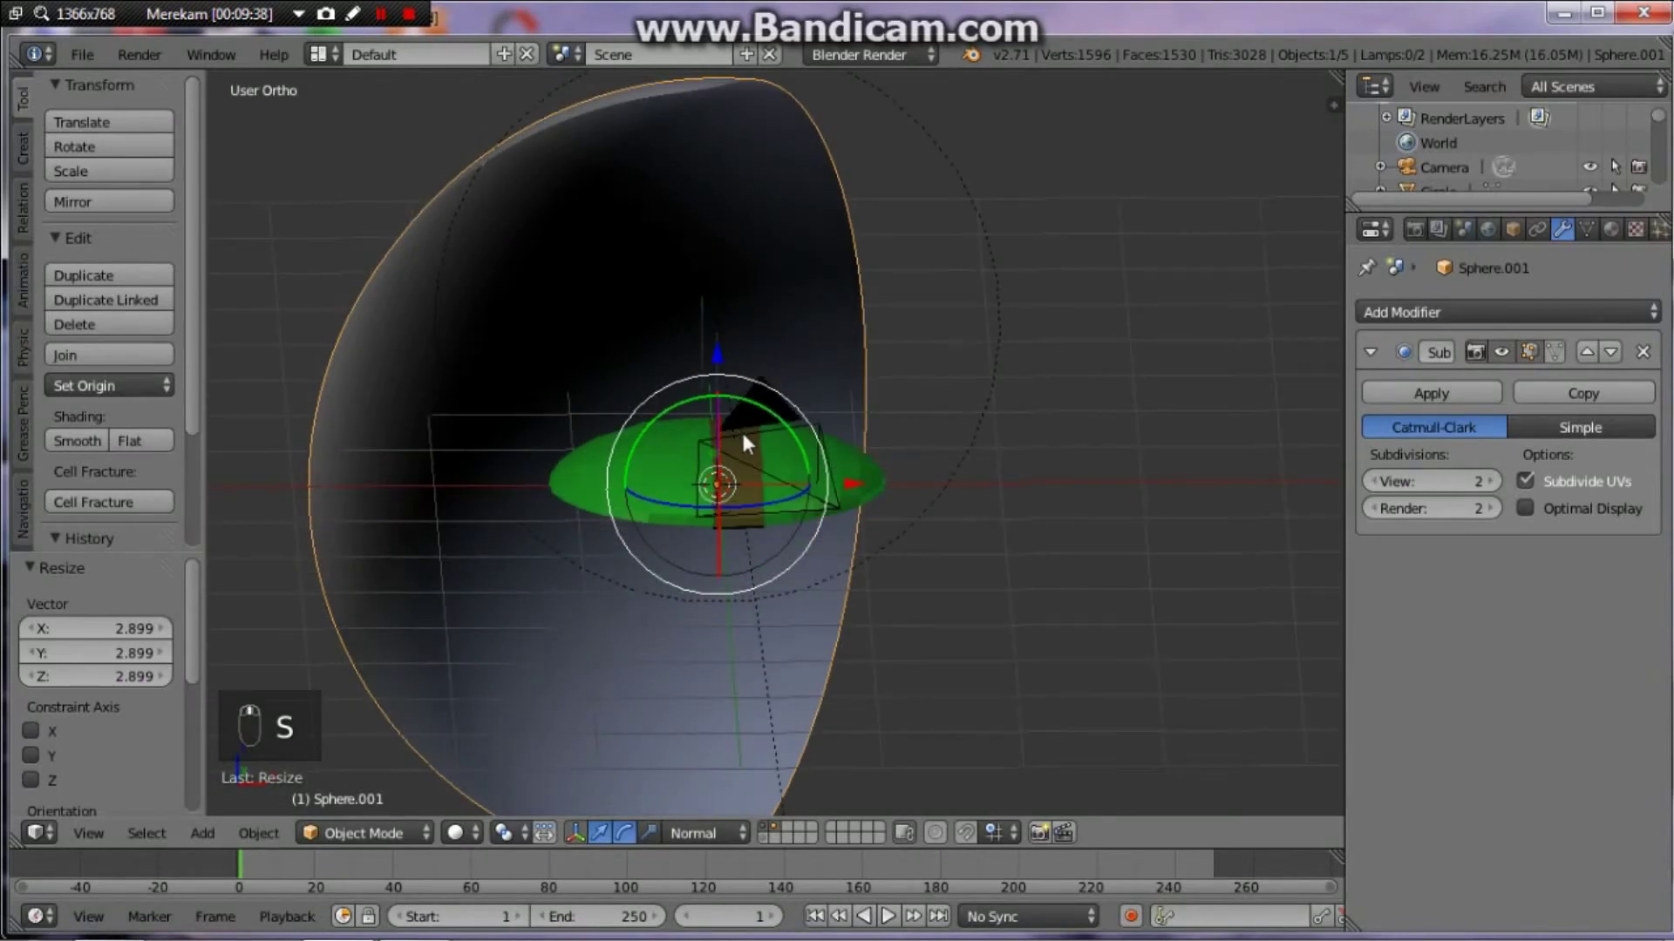
{"action": "key", "text": "KP_0"}
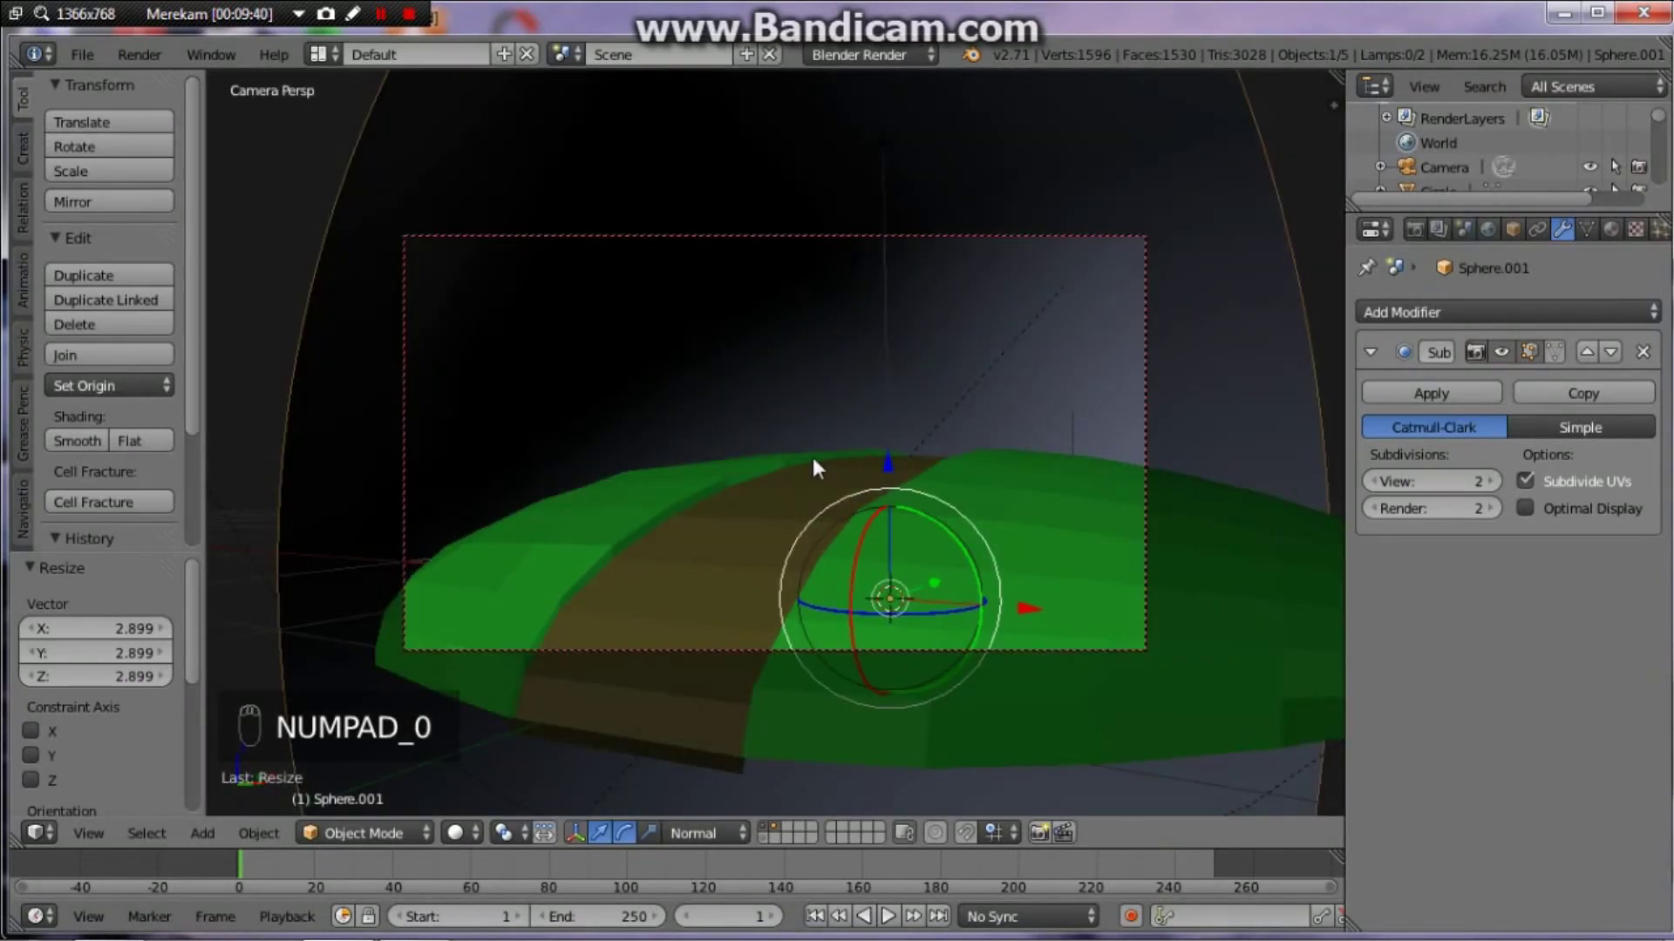
{"action": "key", "text": "ctrl+s"}
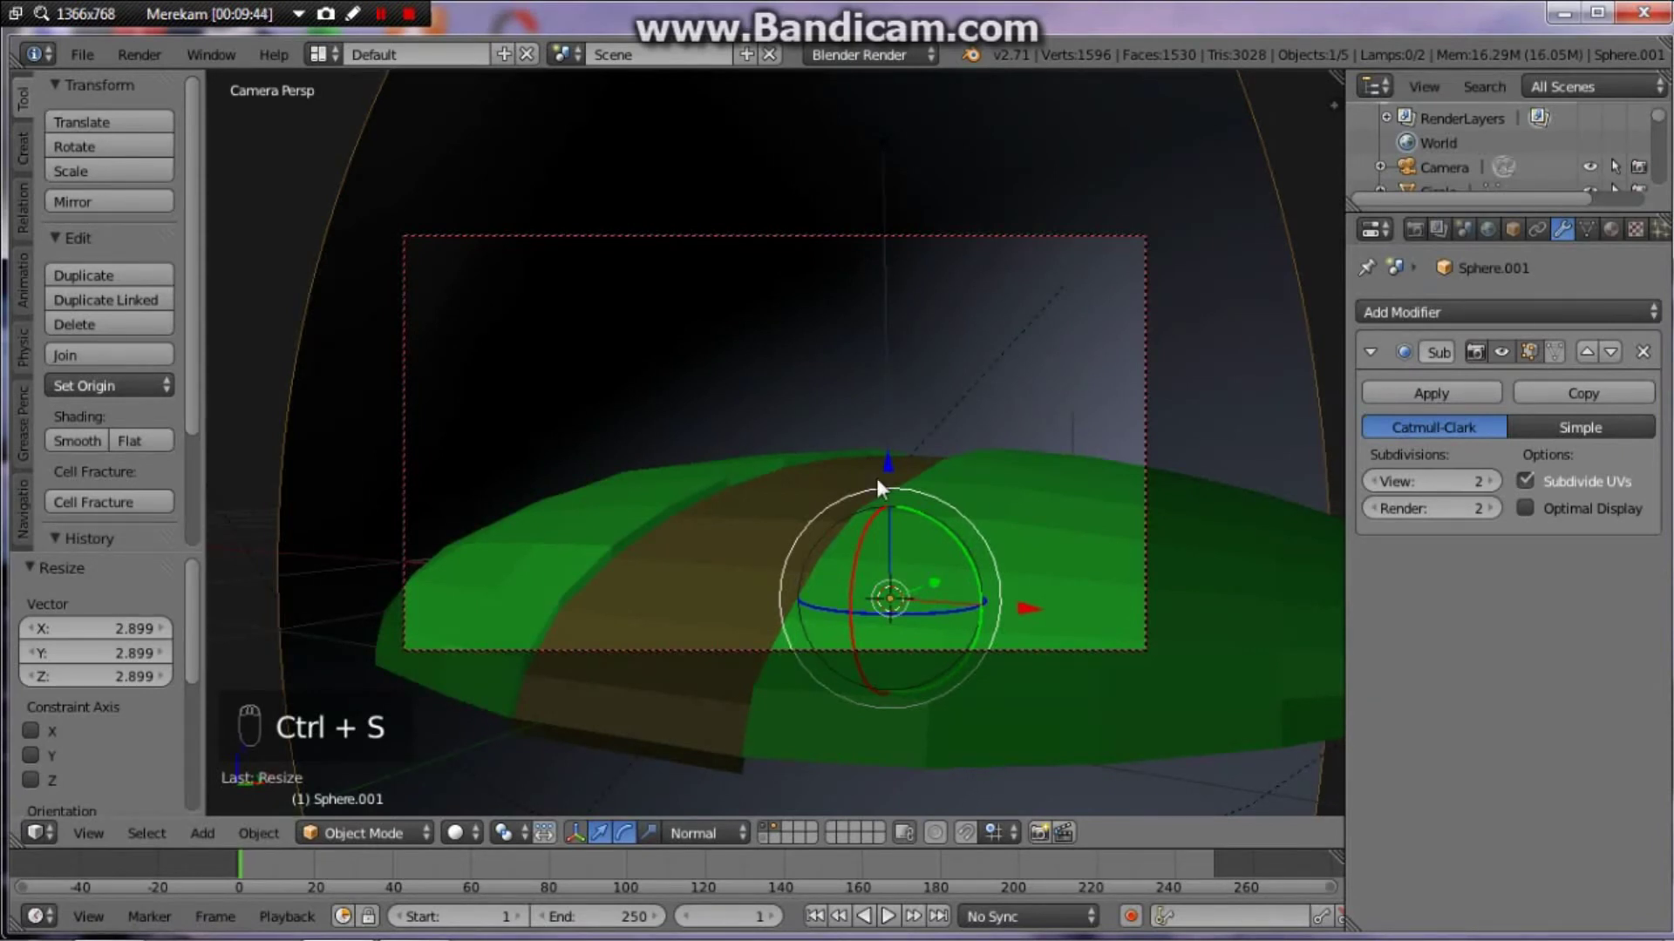
{"action": "key", "text": "s"}
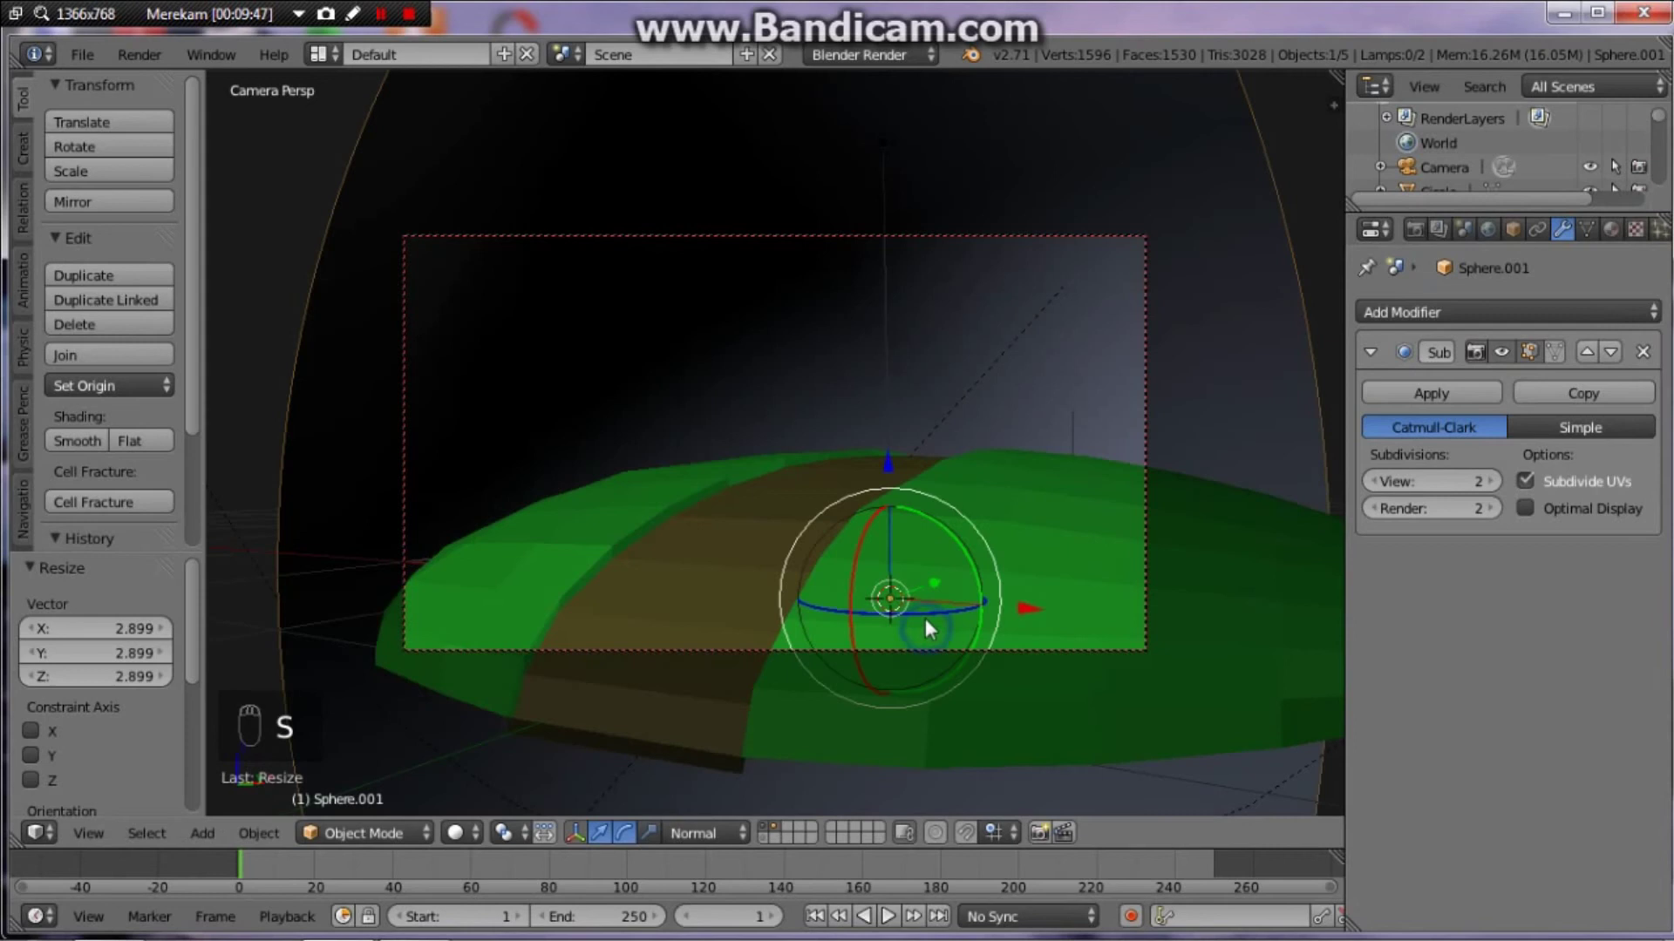
{"action": "key", "text": "s"}
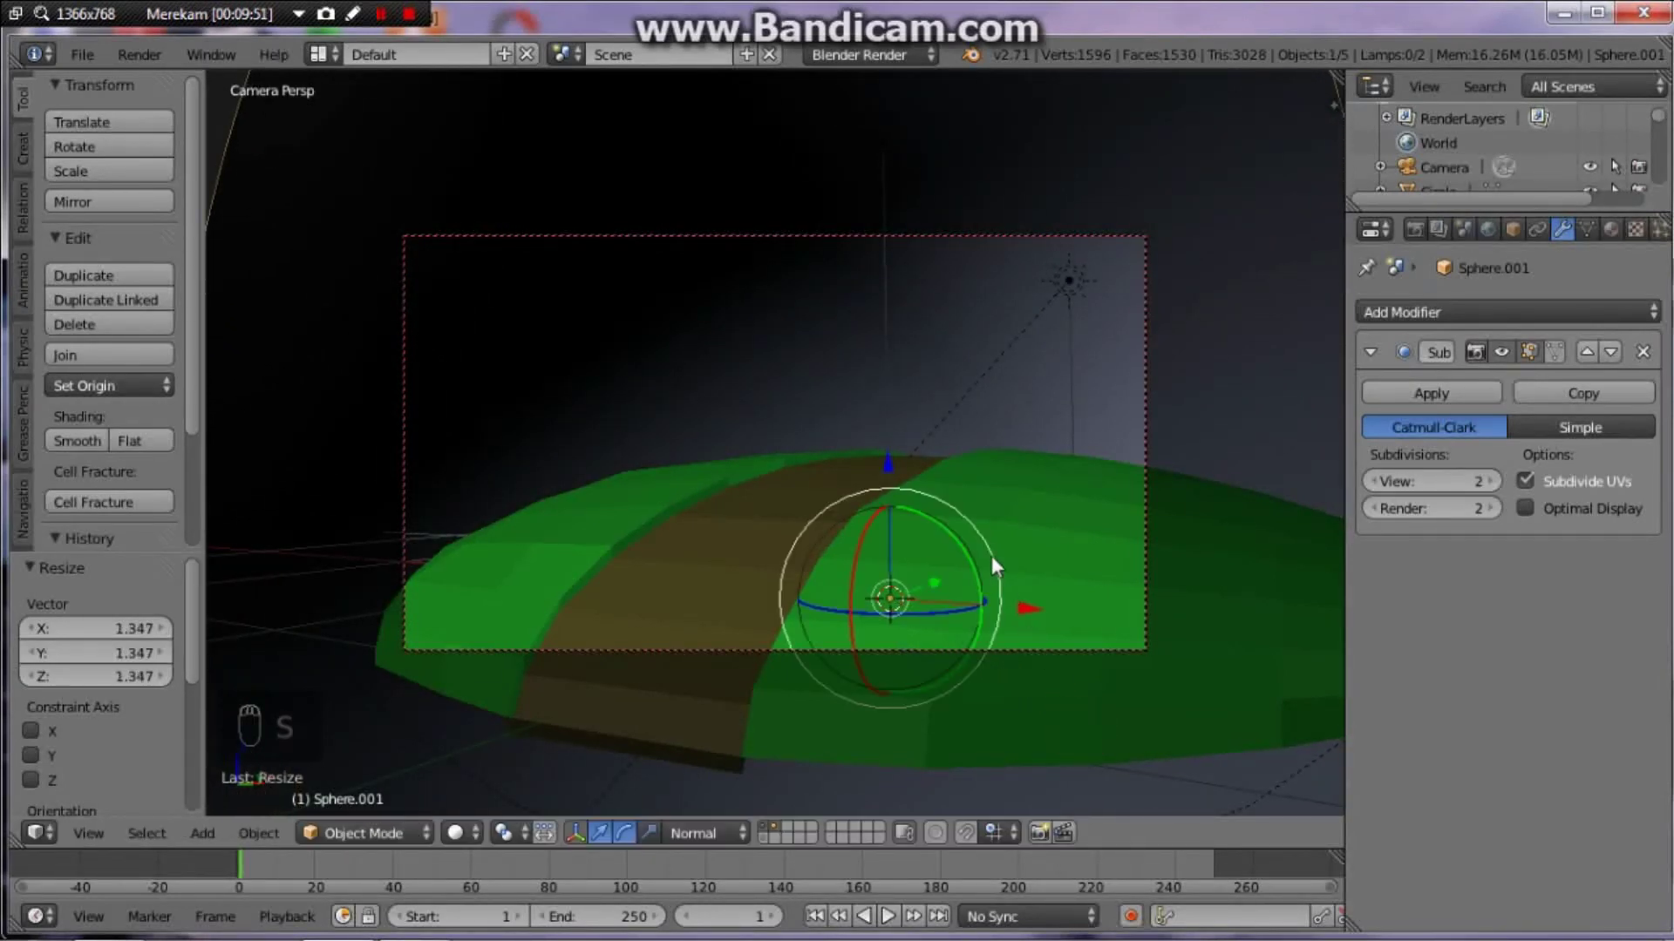
Step: Orbit to the side to confirm the dome encloses the island and camera
{"action": "key", "text": "ctrl+s"}
{"action": "key", "text": "z"}
{"action": "key", "text": "z"}
{"action": "key", "text": "KP_0"}
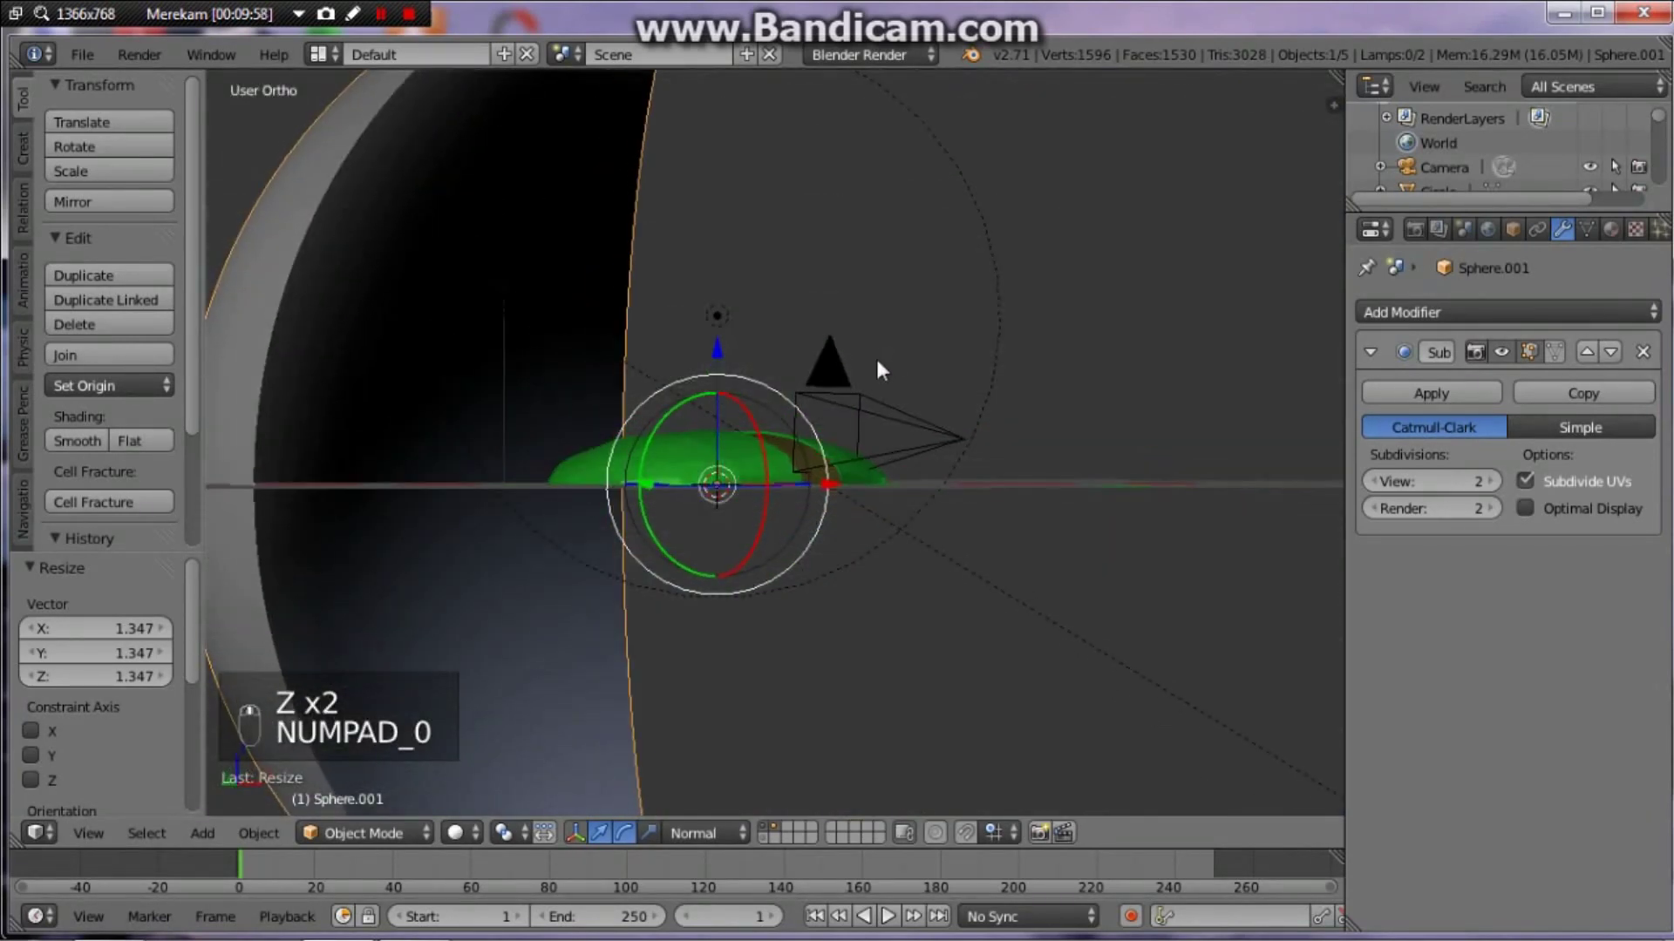